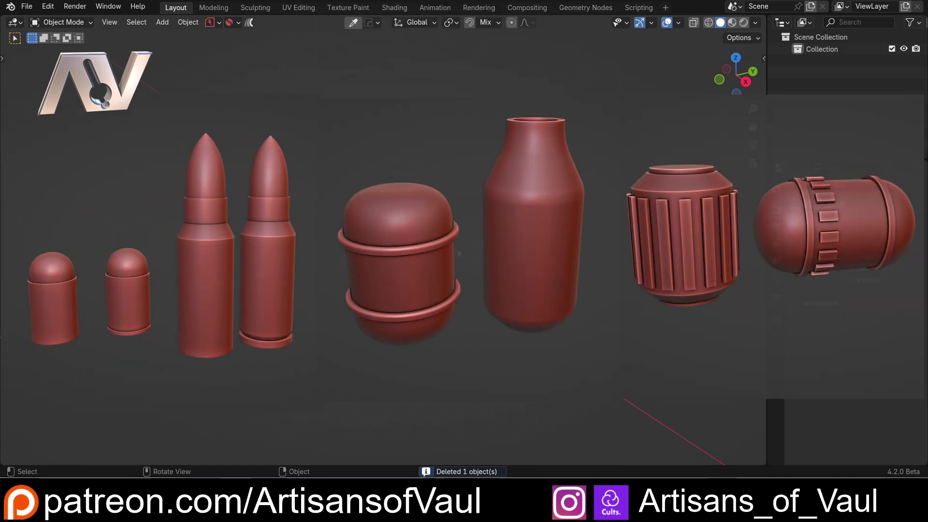
Step: Remove the finished models so the scene holds only a single cube
key(shift+a)
click(518, 228)
scroll(down, 3)
middle_click(486, 232)
Step: Move the cube along the Y axis away from the world origin
key(g)
key(y)
click(654, 209)
scroll(up, 3)
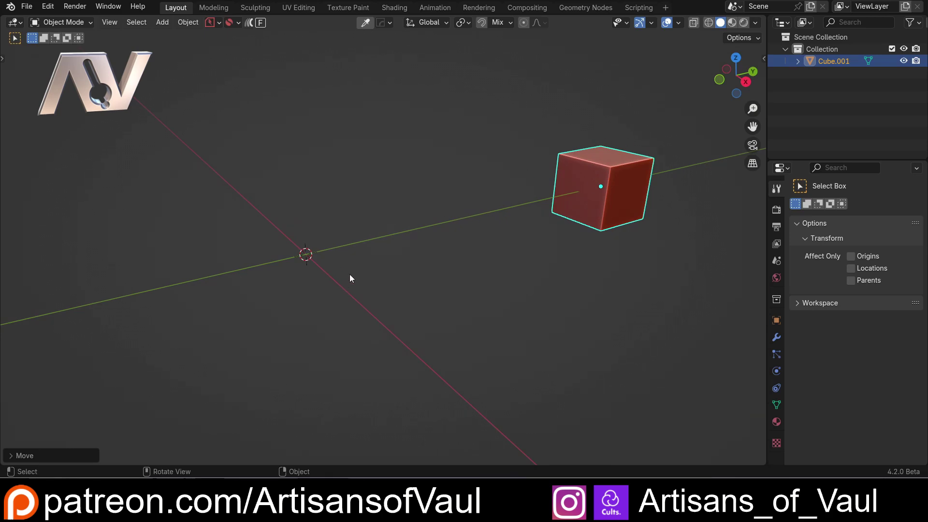
Step: Switch the cube into Edit Mode and look over the mesh selection modes
click(366, 266)
middle_click(364, 269)
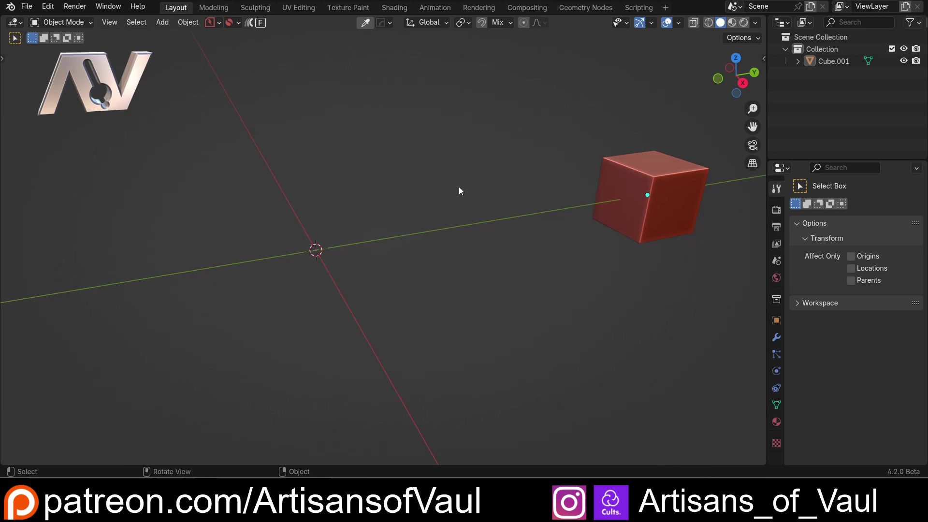
key(Tab)
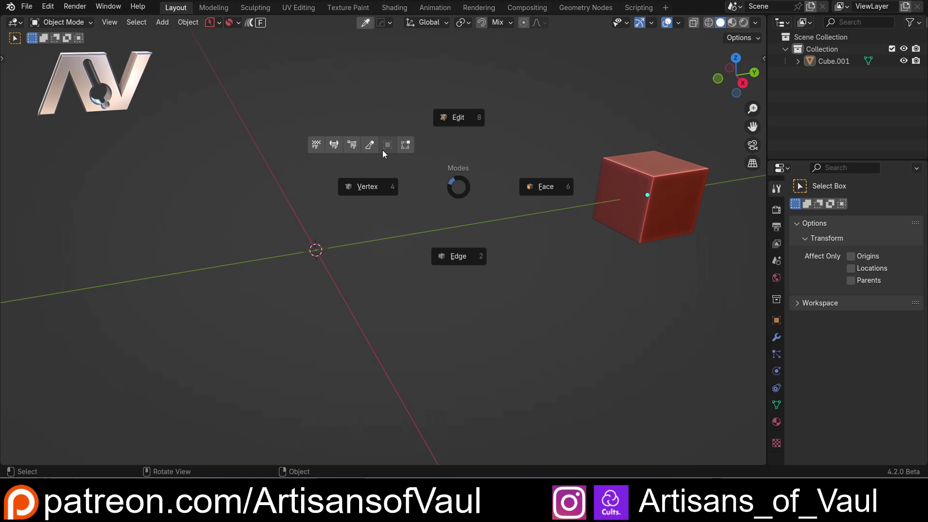
click(379, 187)
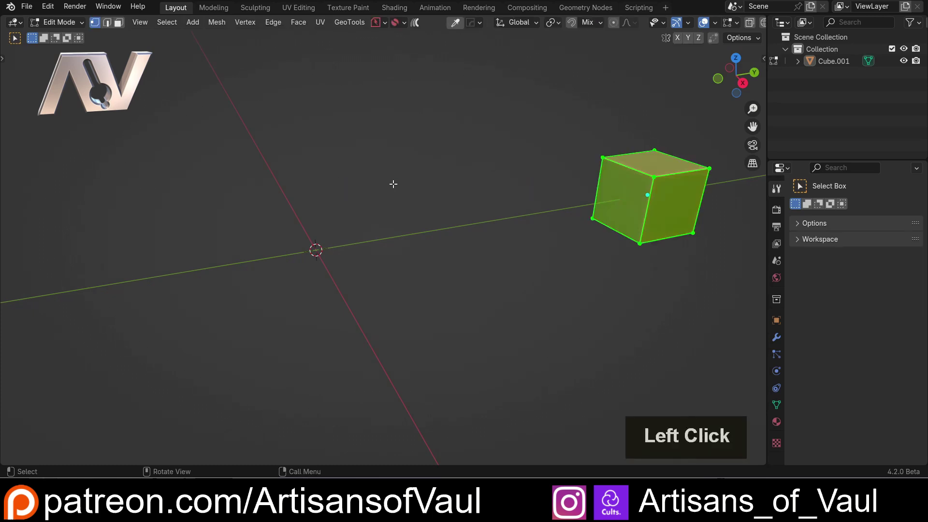
key(Tab)
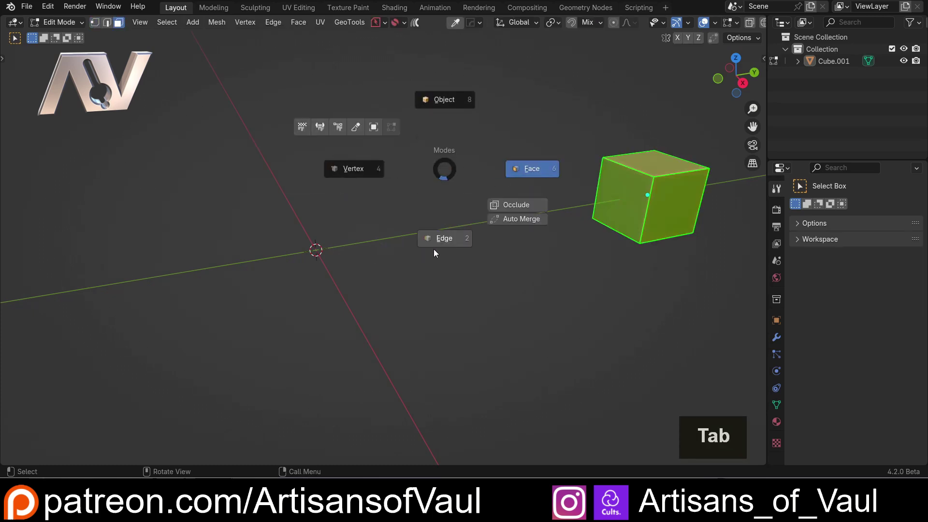
middle_click(487, 175)
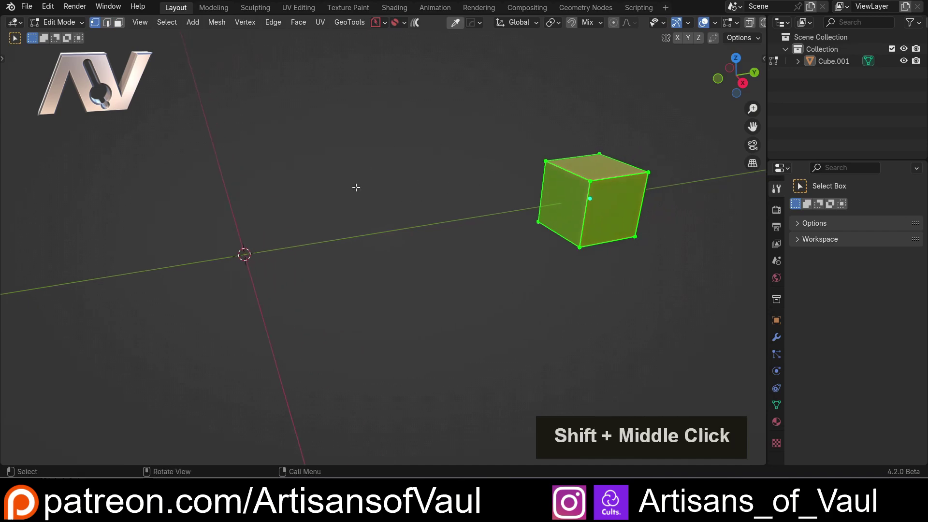
Step: Return the cube to Object Mode and bring up the Shift+A add-object list
key(Tab)
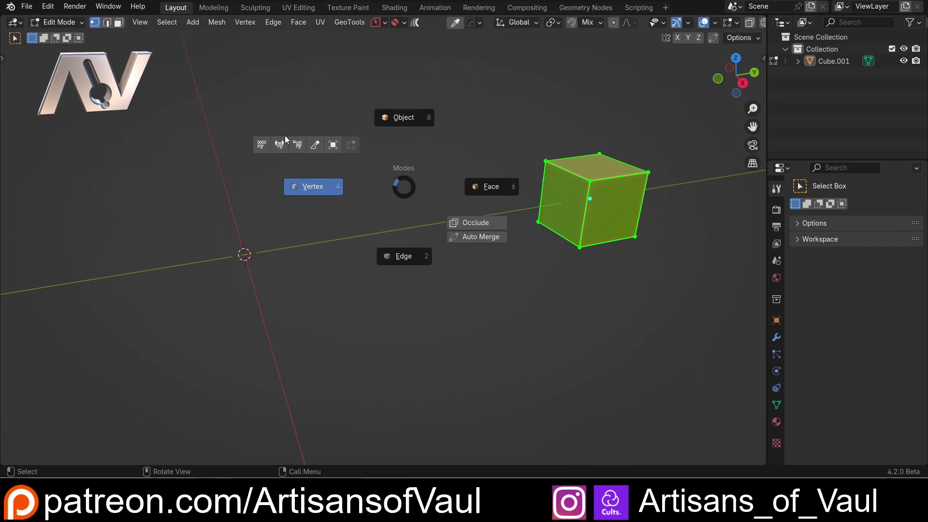
click(416, 121)
middle_click(269, 223)
middle_click(379, 207)
key(shift+a)
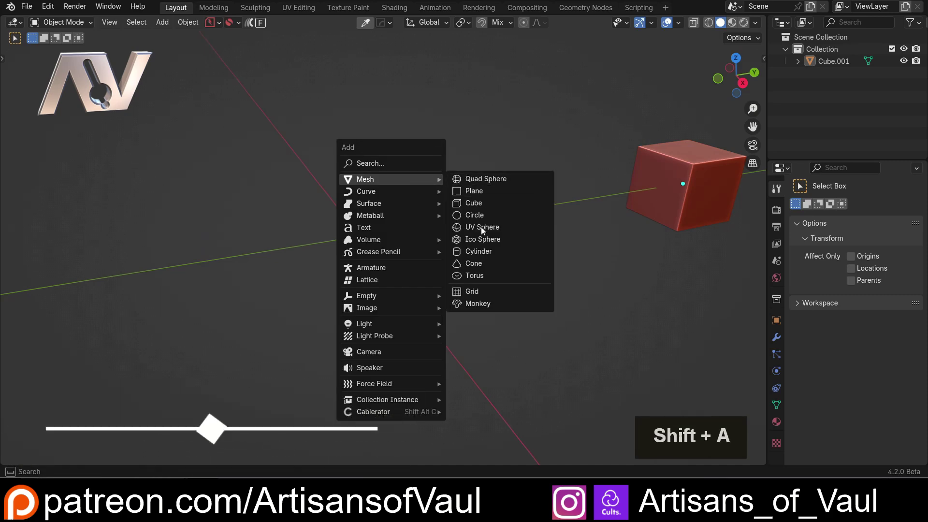
Step: Add a cylinder at the origin with 64 vertices
click(482, 252)
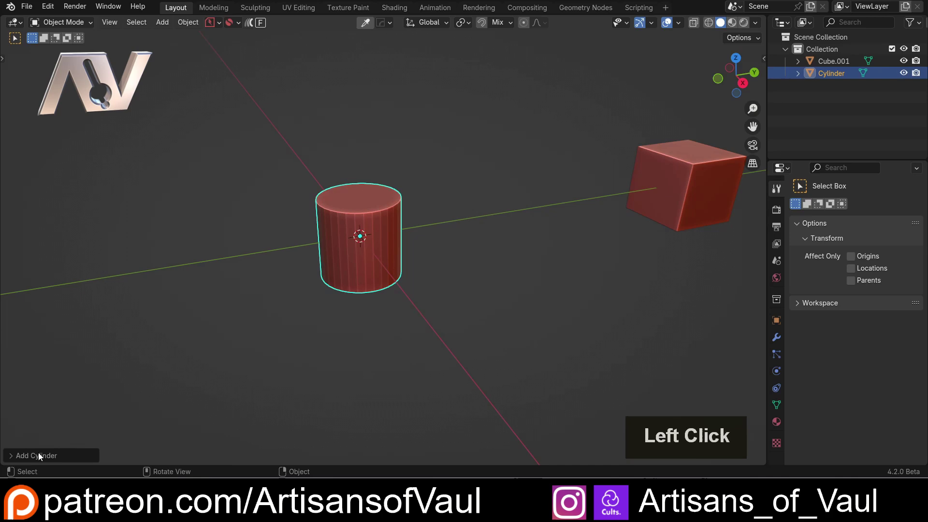
click(34, 456)
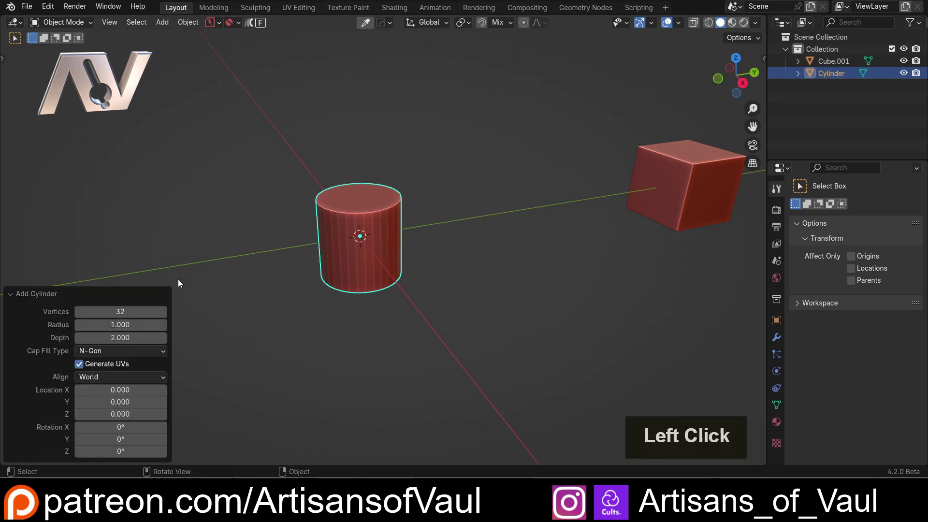
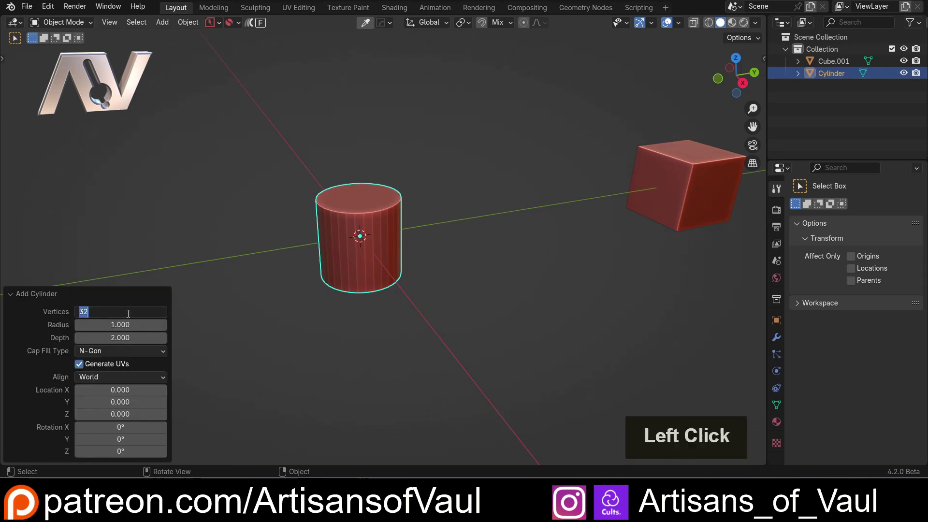
key(4)
key(Return)
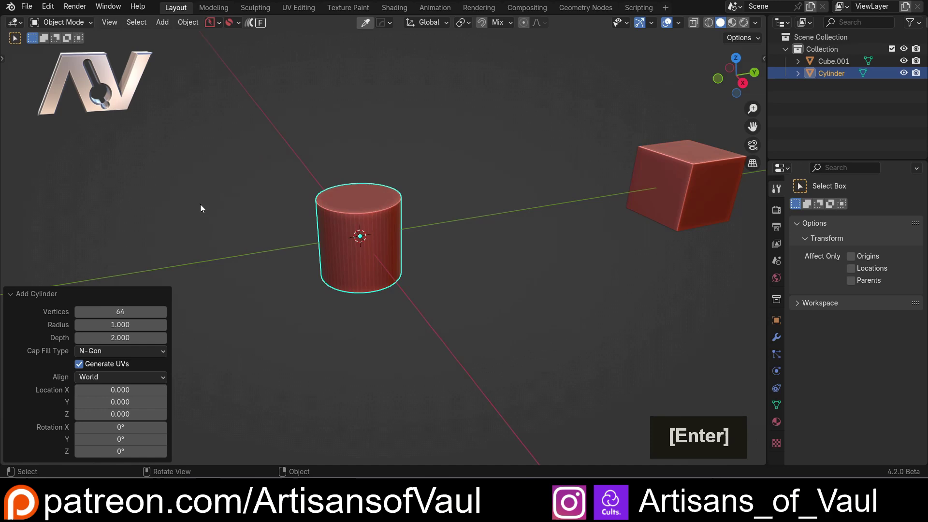
Step: Scale the cylinder taller along its Z axis
middle_click(409, 307)
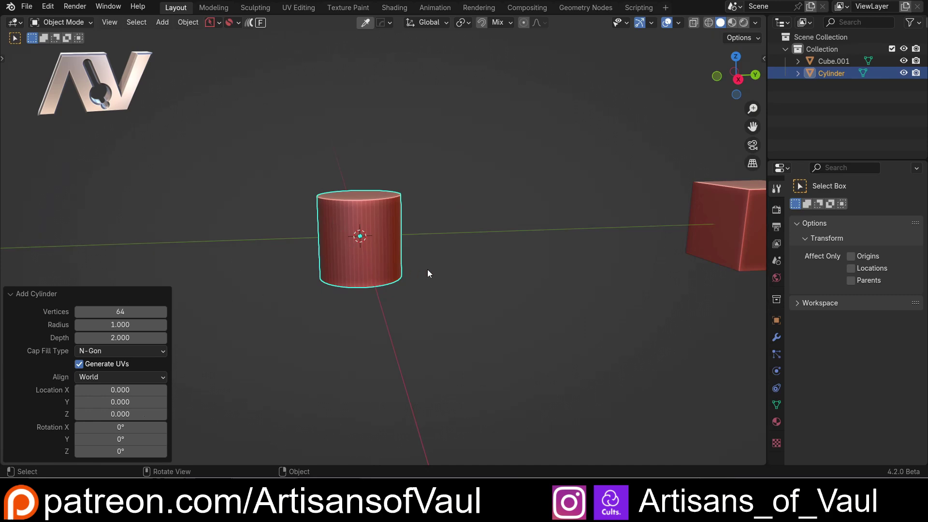
middle_click(430, 269)
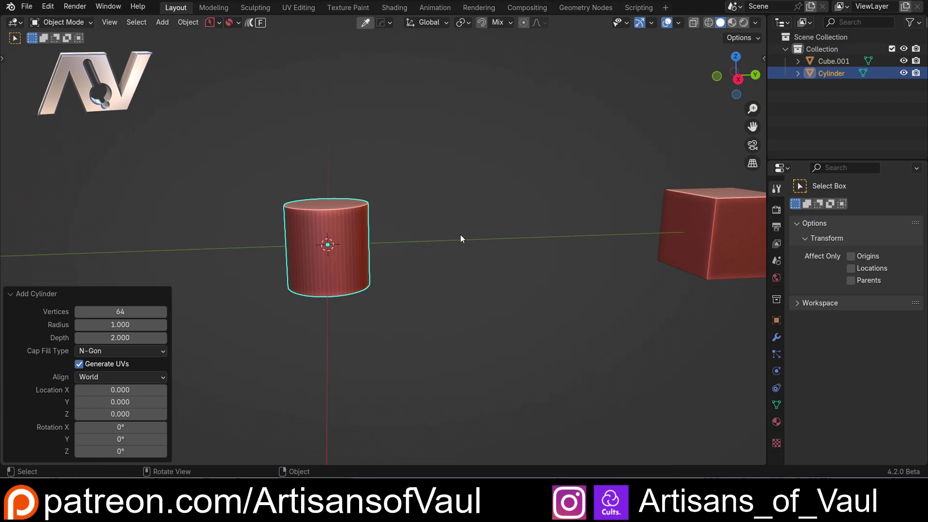
key(s)
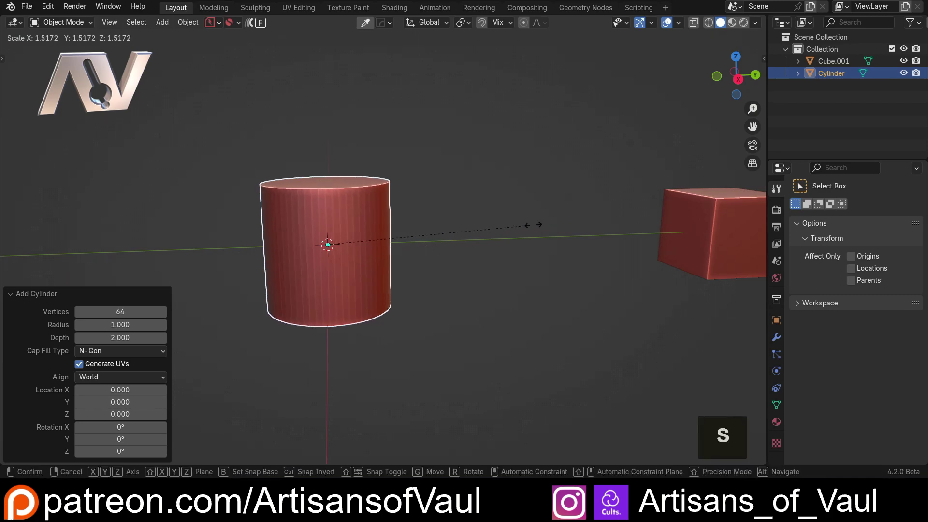
key(z)
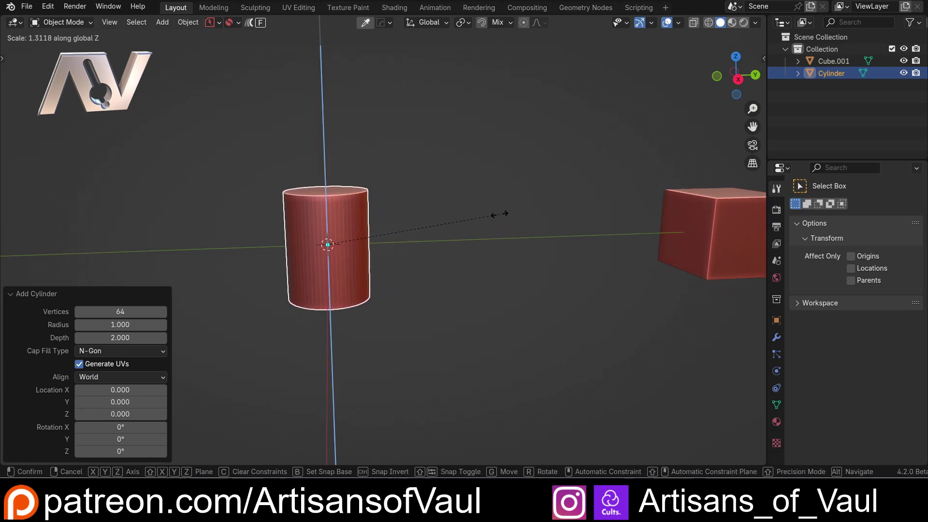
click(501, 217)
Step: Level the view beside the cylinder and select the cube
middle_click(313, 163)
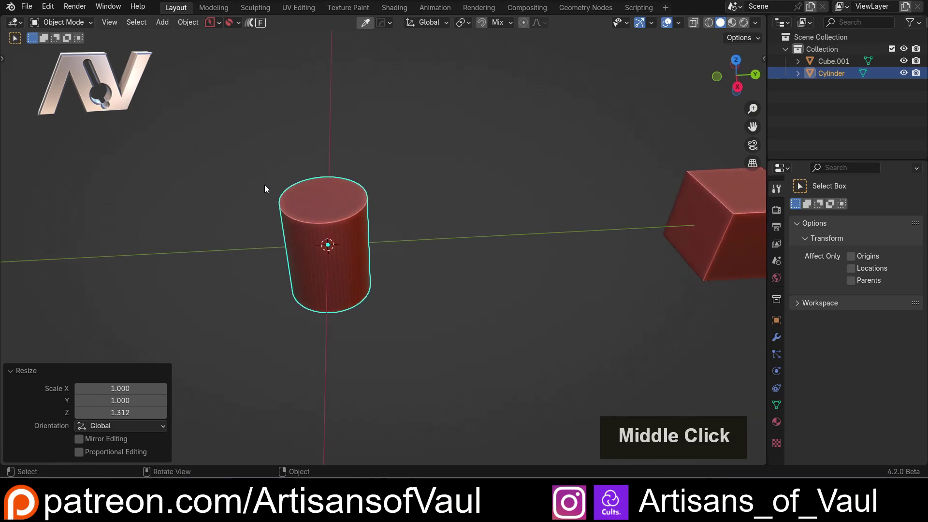
middle_click(342, 251)
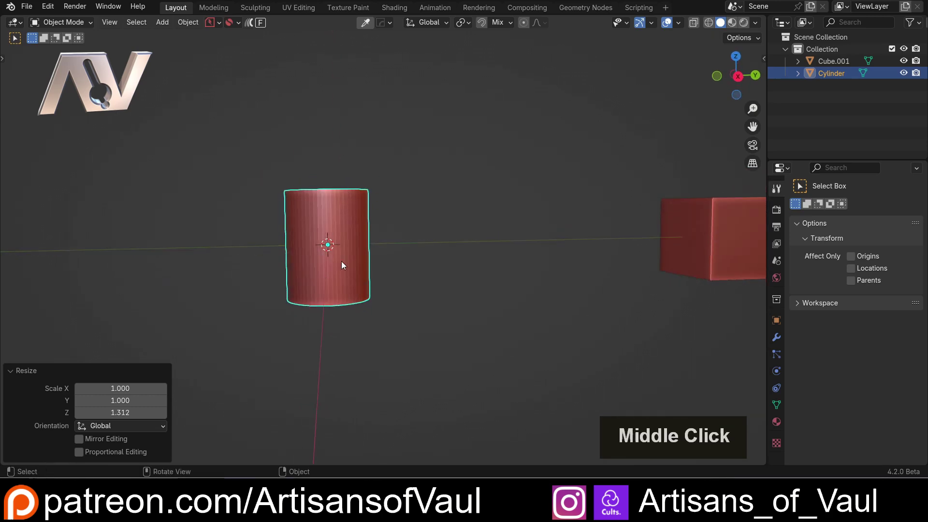
middle_click(504, 242)
click(535, 236)
Step: Enter Edit Mode on the cube and select one of its side faces
middle_click(531, 242)
key(Tab)
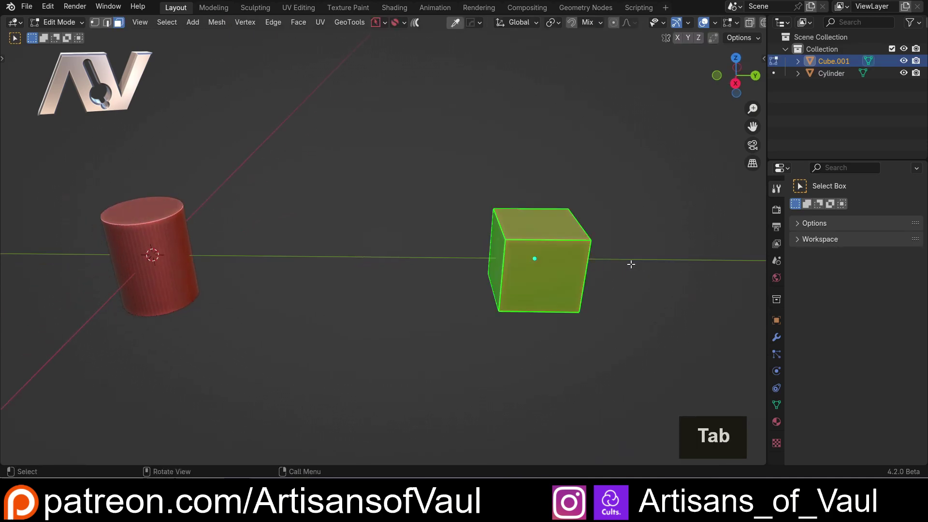
middle_click(557, 262)
middle_click(431, 282)
middle_click(383, 283)
scroll(up, 3)
middle_click(317, 260)
click(403, 241)
middle_click(487, 323)
middle_click(576, 266)
Step: Inset the side face and extrude it outward into a smaller protruding block
key(i)
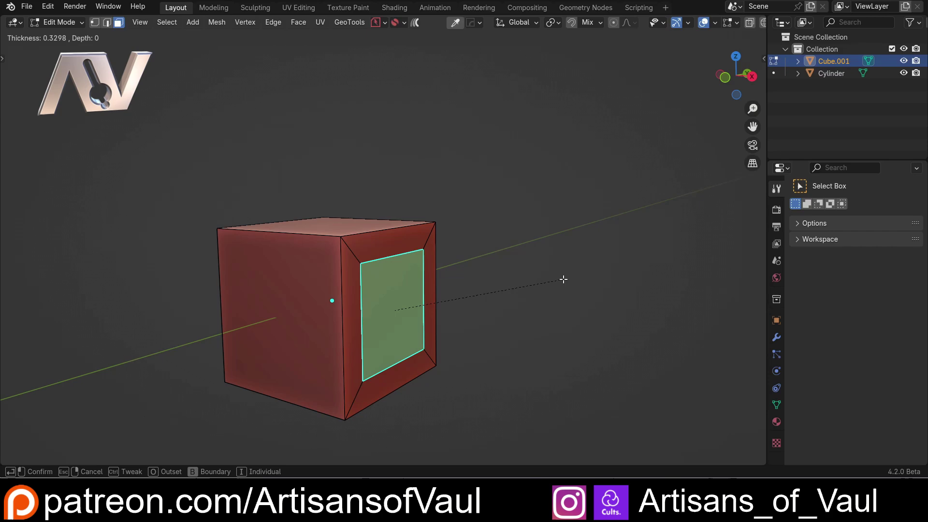
click(564, 288)
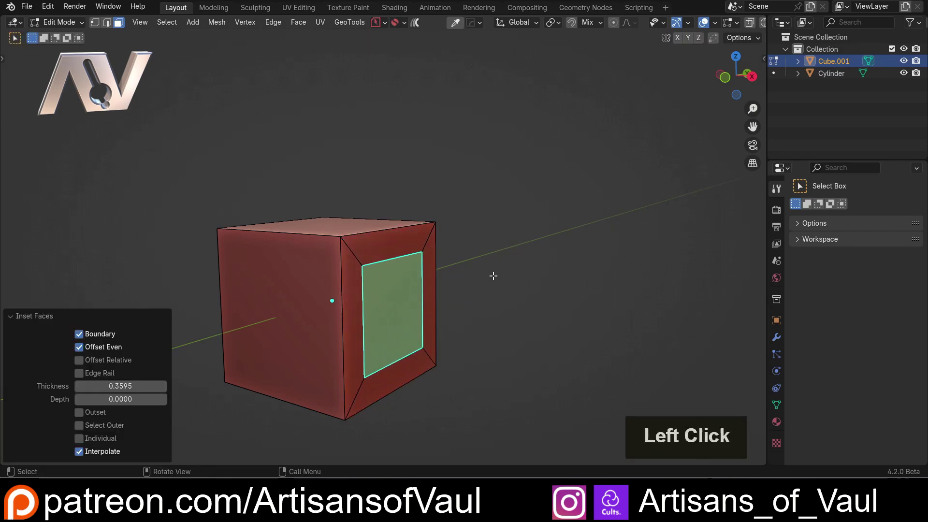
key(e)
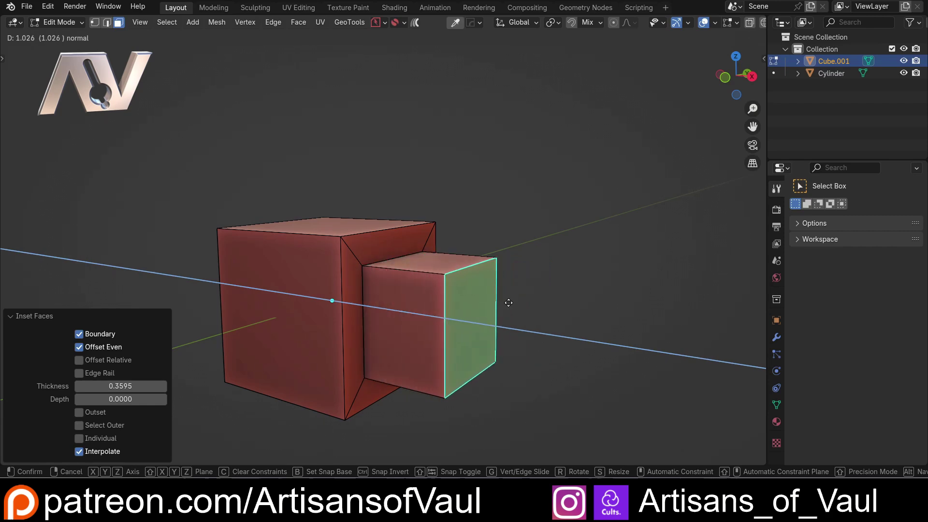
click(524, 302)
scroll(down, 3)
middle_click(232, 249)
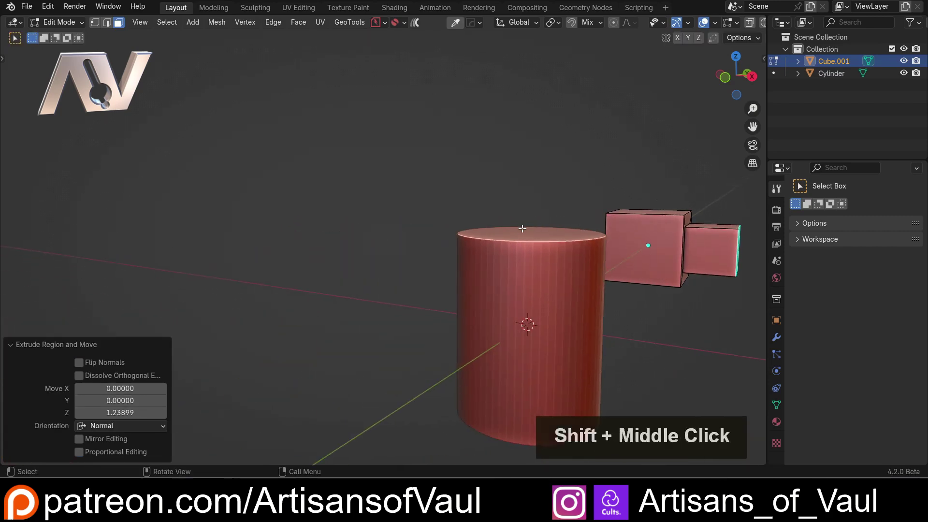
middle_click(392, 231)
scroll(up, 3)
middle_click(434, 212)
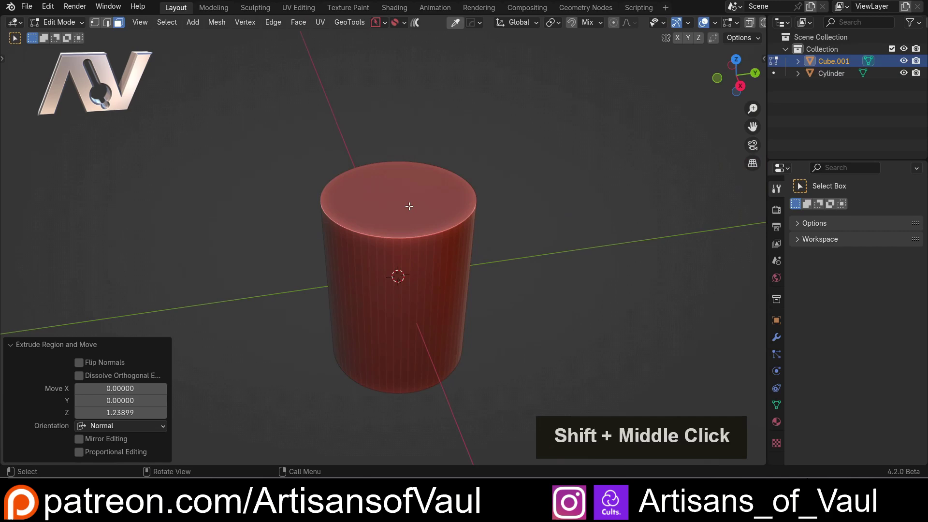
Step: Select the cylinder and enter Edit Mode with its top face in view
key(Tab)
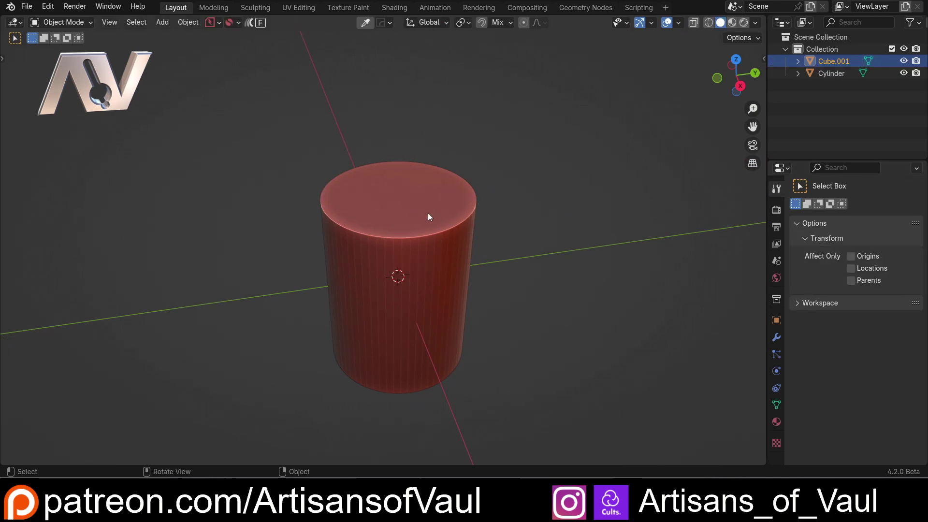
click(432, 215)
key(Tab)
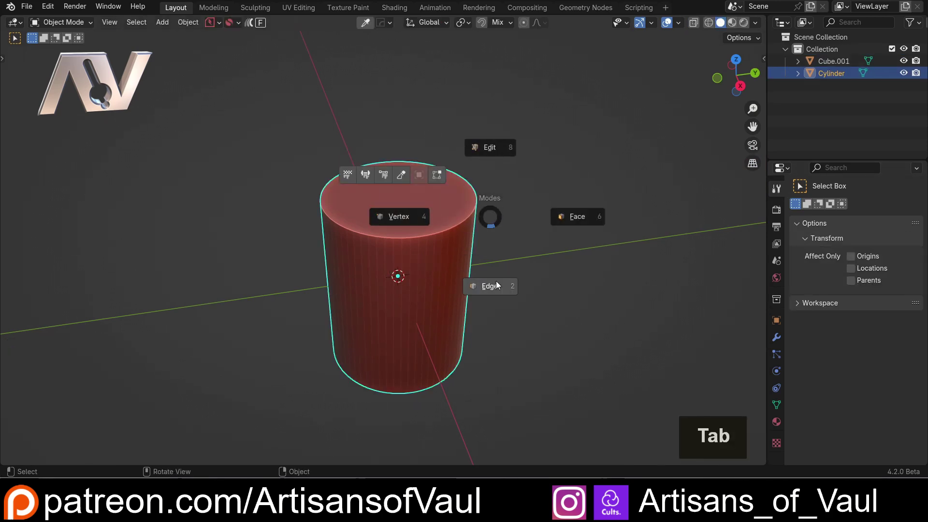
click(443, 210)
middle_click(477, 214)
middle_click(448, 237)
middle_click(423, 257)
scroll(up, 3)
Step: Inset the cylinder's top face and extrude it up into a narrower raised section
key(i)
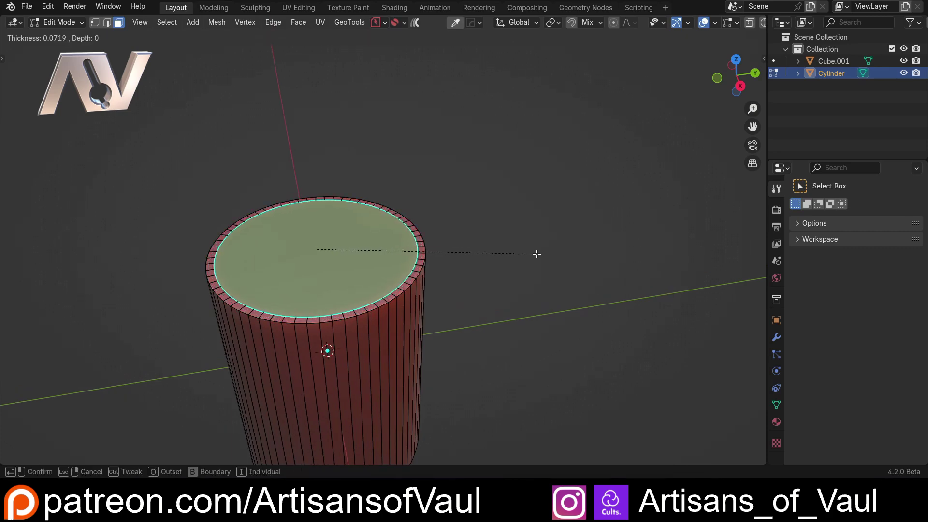
click(537, 253)
middle_click(521, 282)
key(e)
click(546, 138)
scroll(down, 3)
key(Tab)
Step: Duplicate the stepped cylinder and place the copy further along the Y axis
middle_click(467, 255)
key(shift+d)
key(y)
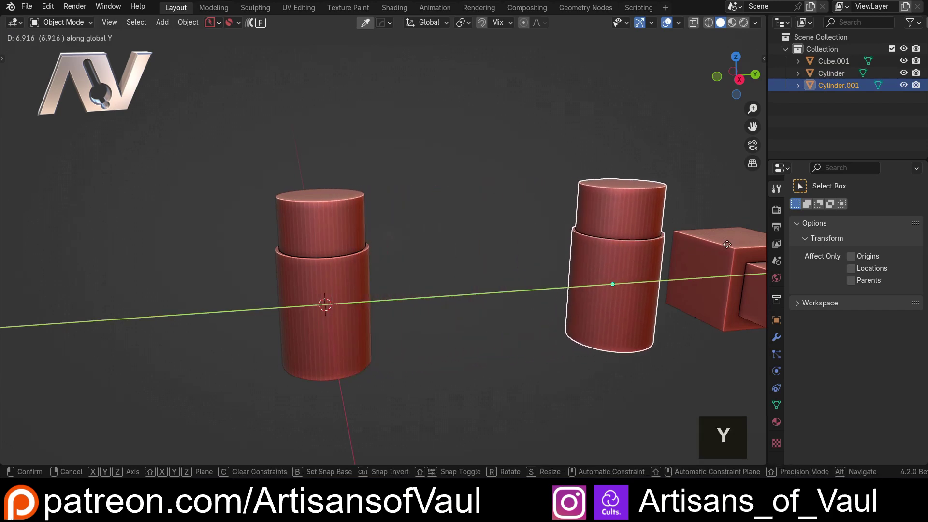
click(711, 249)
scroll(down, 3)
click(441, 212)
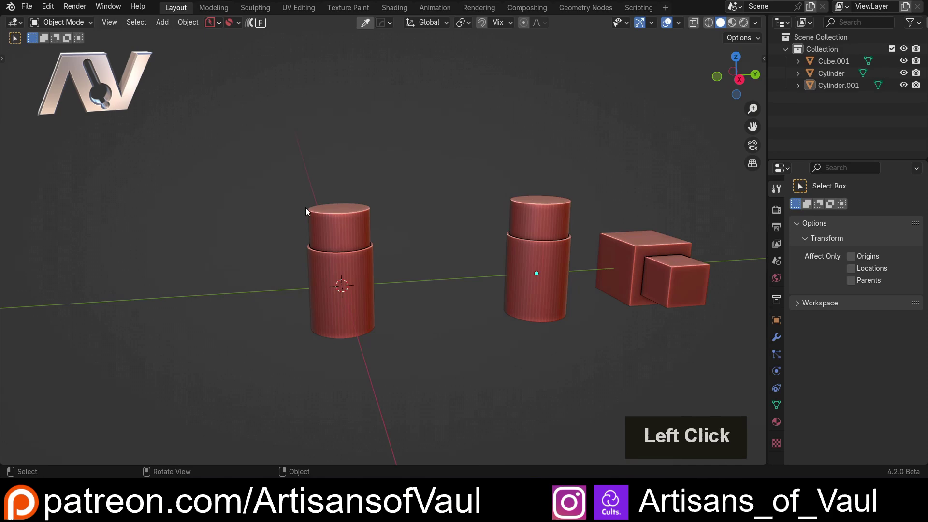
middle_click(457, 275)
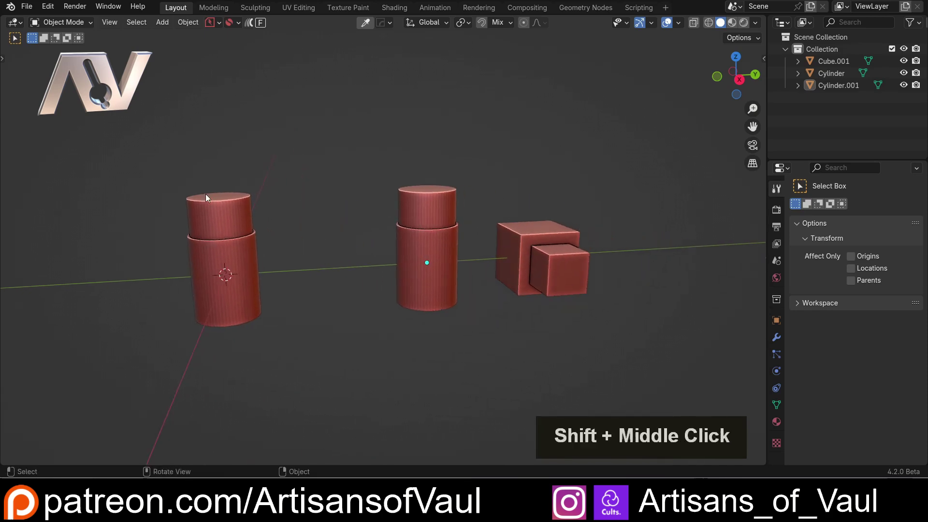
middle_click(208, 207)
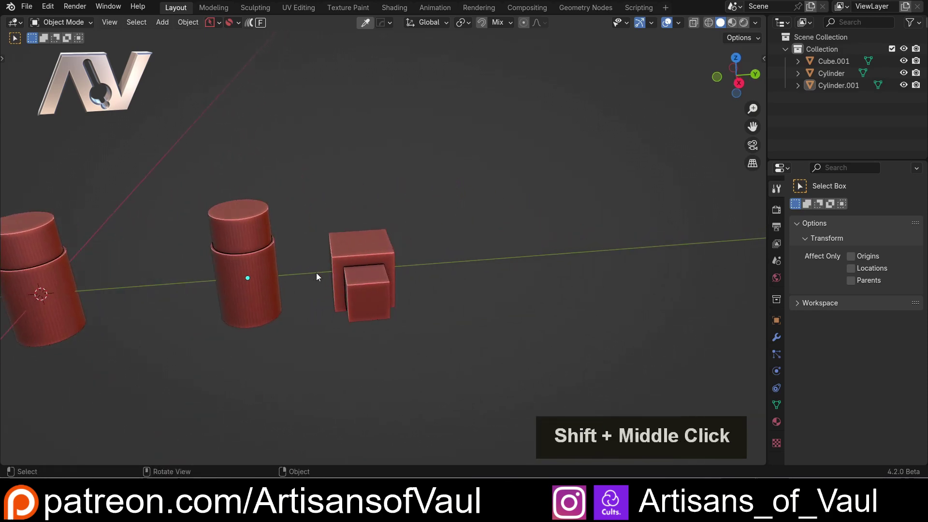
middle_click(343, 264)
Step: Delete the nested-cube block and add a new cube moved along Y beside the cylinders
scroll(up, 3)
click(329, 264)
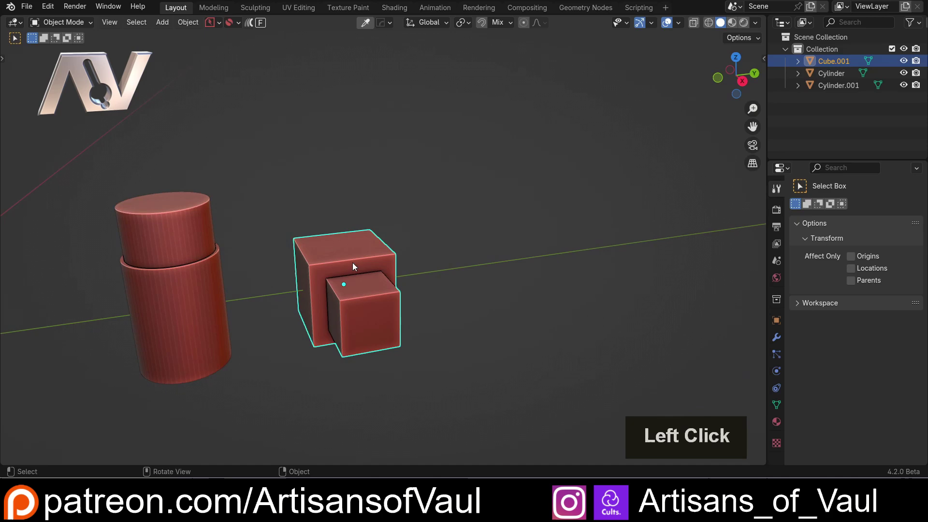
key(Delete)
key(shift+a)
click(403, 254)
scroll(down, 3)
key(g)
key(y)
click(681, 283)
Step: Enter Edit Mode on the new cube and select its top face
scroll(up, 3)
scroll(down, 3)
middle_click(489, 266)
middle_click(332, 295)
scroll(up, 3)
middle_click(243, 264)
scroll(up, 3)
key(Tab)
click(388, 253)
click(439, 266)
double_click(516, 226)
click(407, 200)
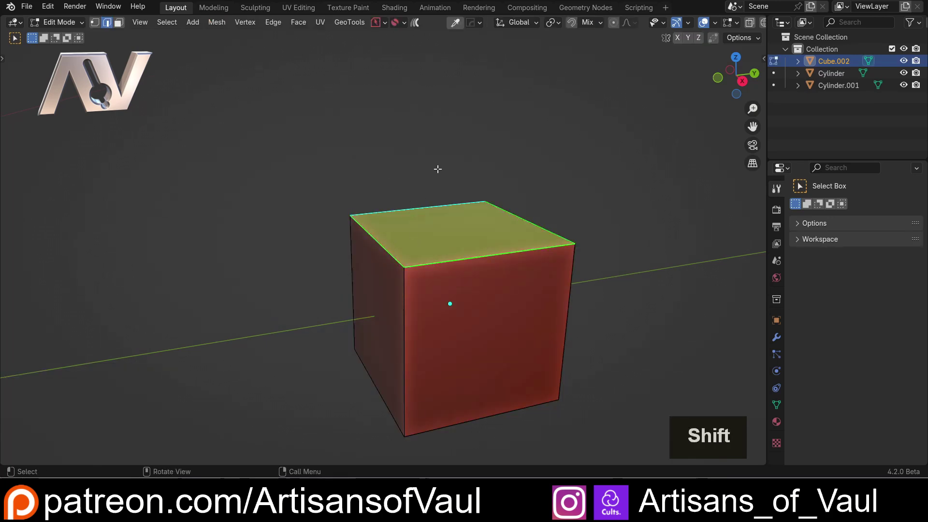
Step: Start a Ctrl+B bevel on the top face, adjusting its segment count
key(ctrl+b)
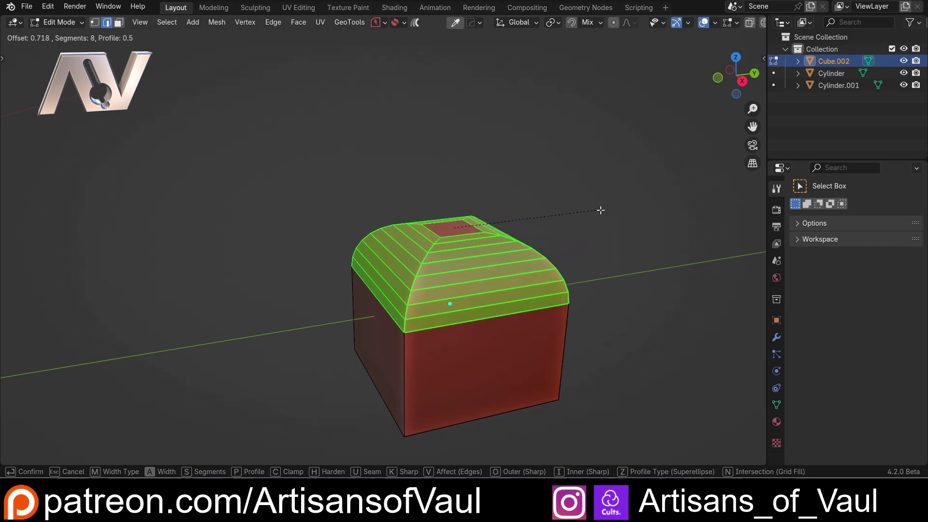
scroll(down, 3)
scroll(up, 3)
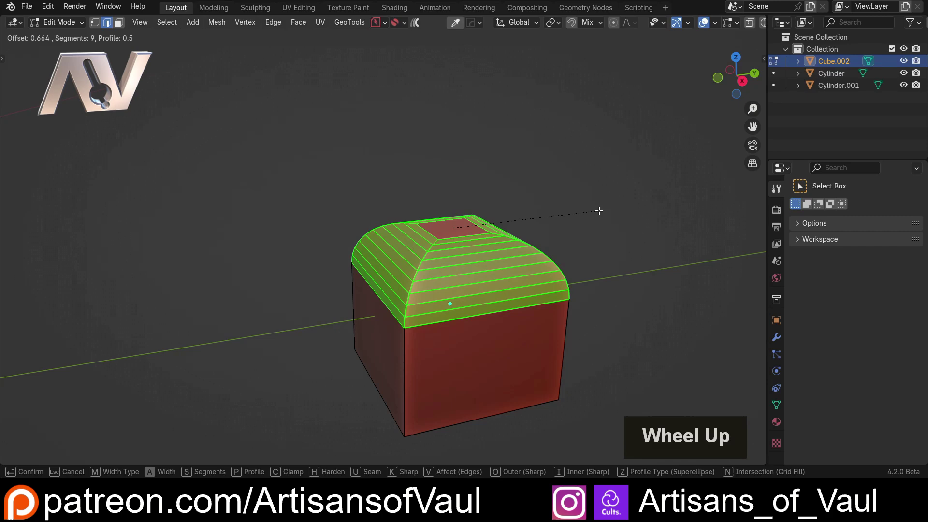
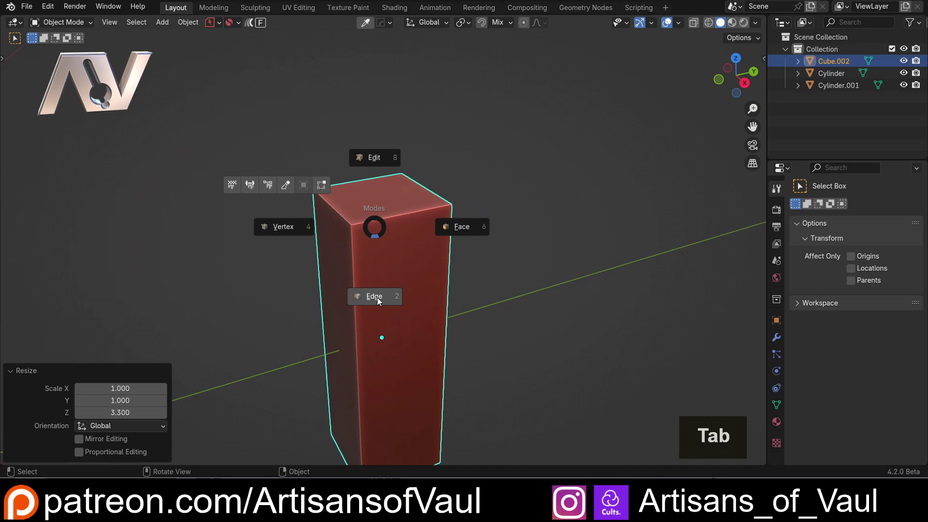
Step: Try a bevel on the stretched block's top edges, then undo it
scroll(up, 3)
key(ctrl+b)
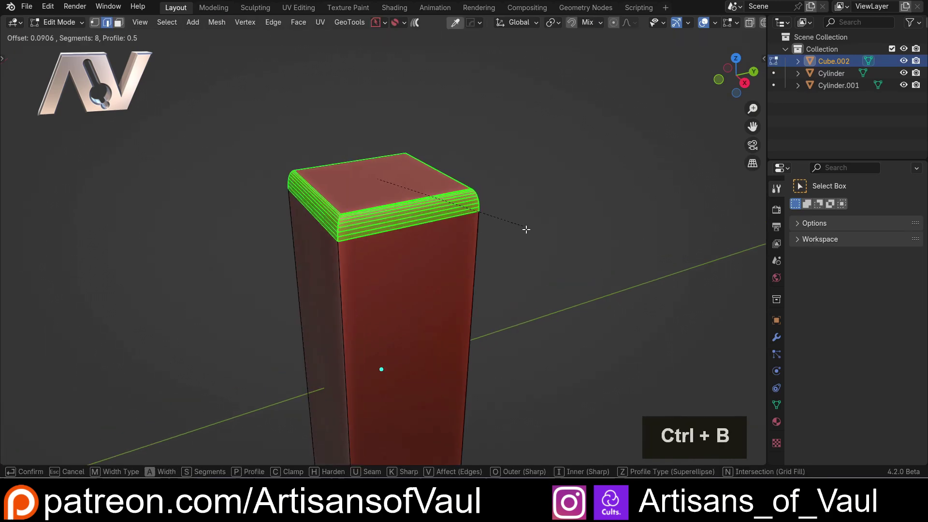
click(548, 243)
middle_click(429, 234)
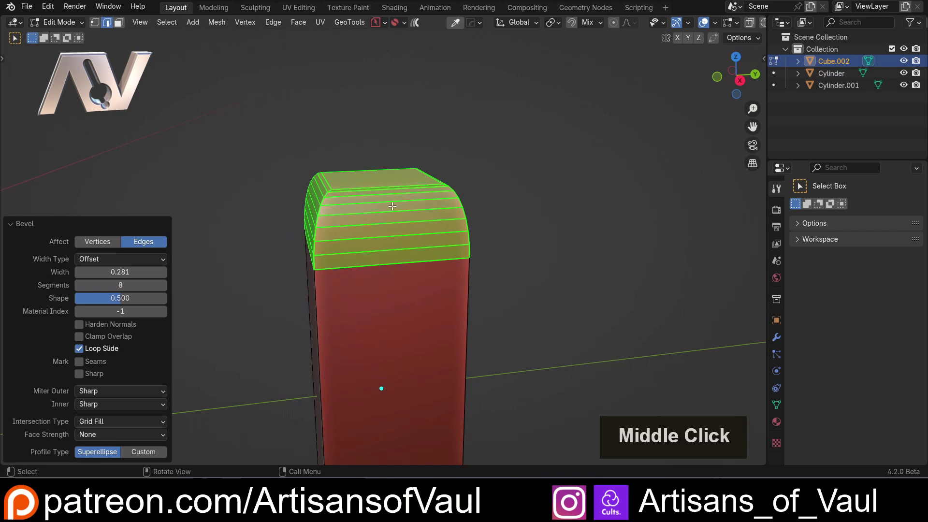
key(ctrl+z)
scroll(down, 3)
key(Tab)
Step: Show the block's transform values in the N panel and apply its scale
key(n)
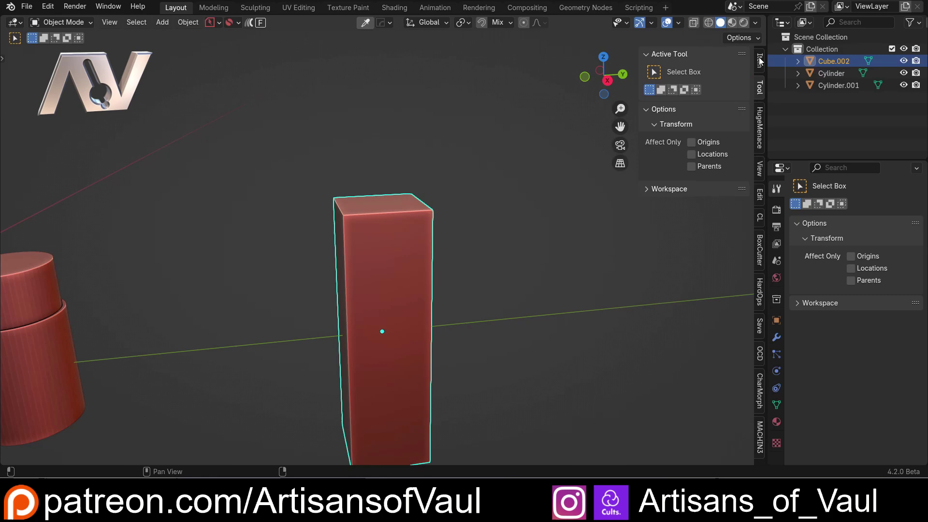
click(763, 60)
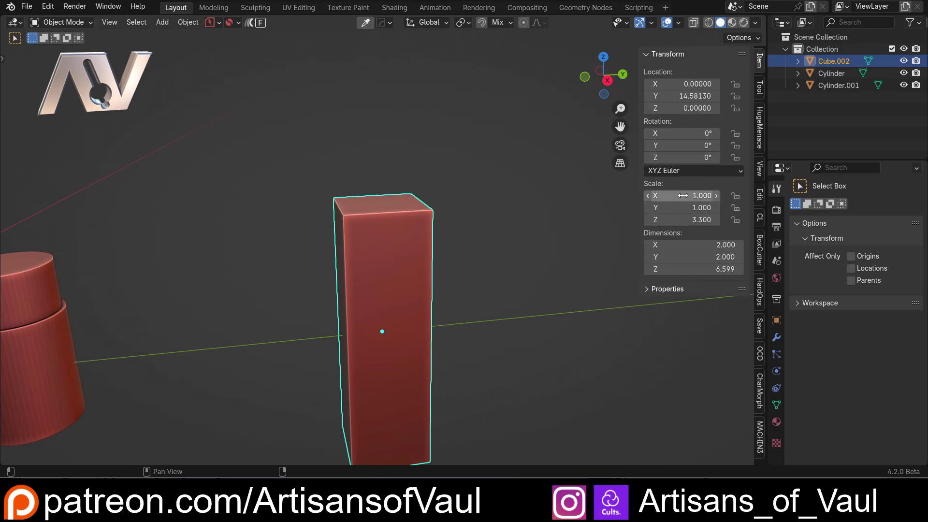
scroll(down, 3)
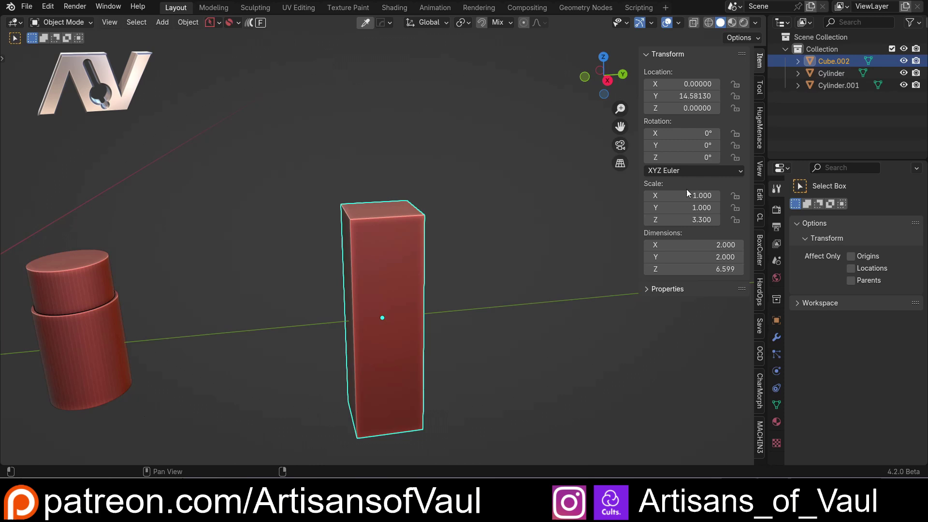
scroll(up, 3)
key(ctrl+a)
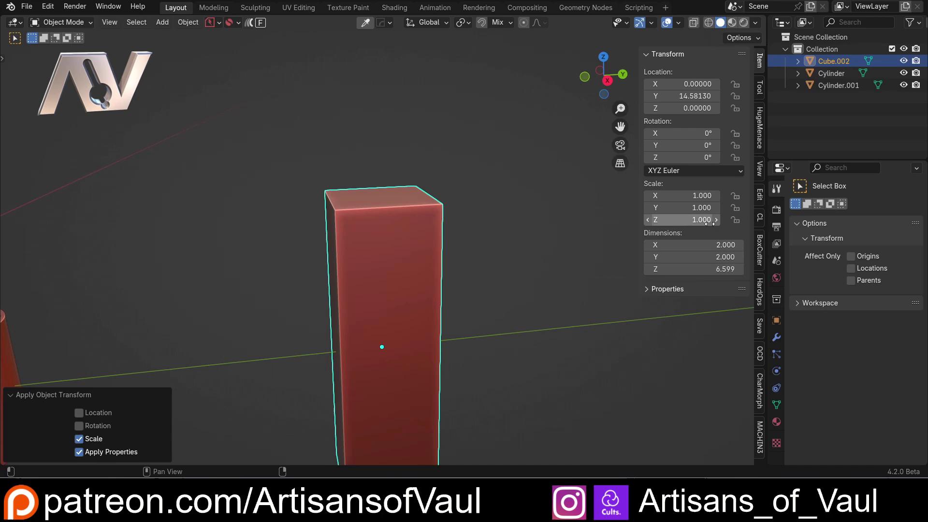
Step: Bevel the top edges into a rounded eight-segment cap, then delete the block
key(Tab)
scroll(up, 3)
key(ctrl+b)
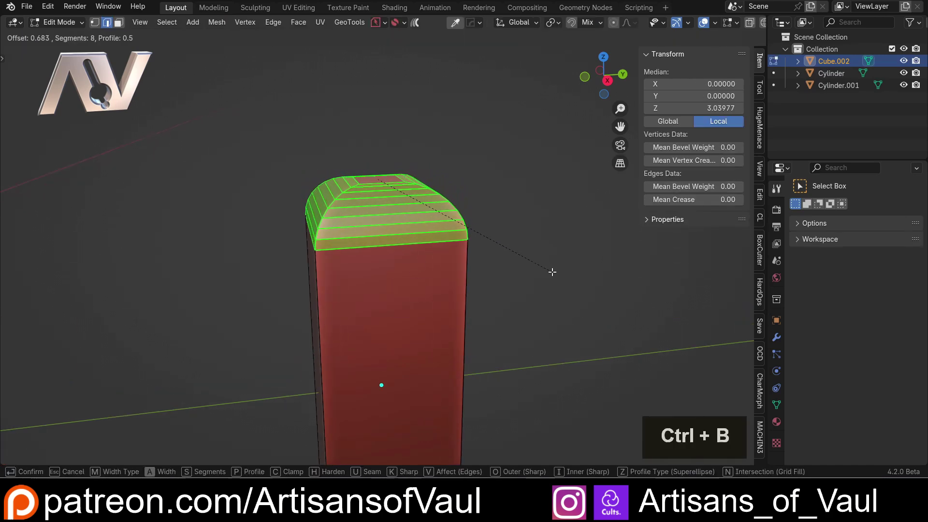
click(553, 270)
scroll(down, 3)
key(Tab)
key(Delete)
Step: Select the first cylinder and apply its scale so it reads 1 on every axis
scroll(down, 3)
middle_click(176, 263)
scroll(up, 3)
click(457, 243)
middle_click(487, 253)
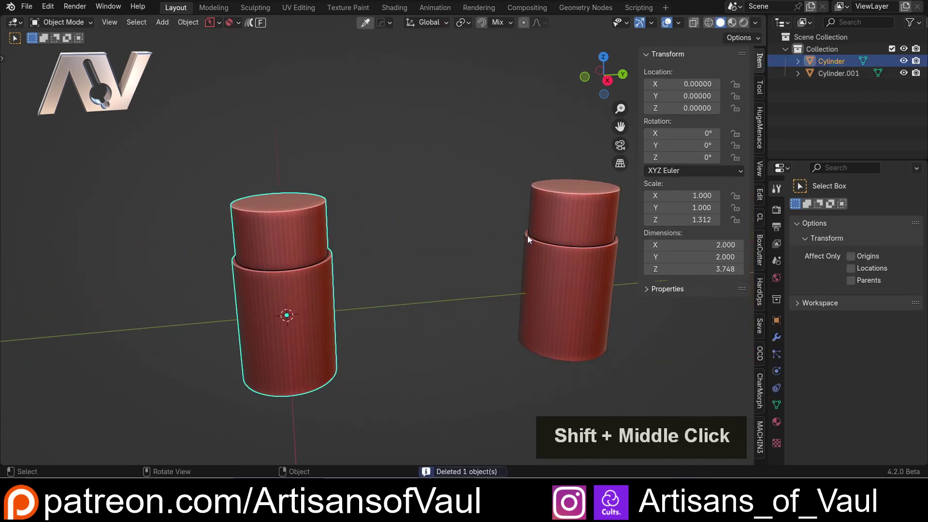
key(ctrl+a)
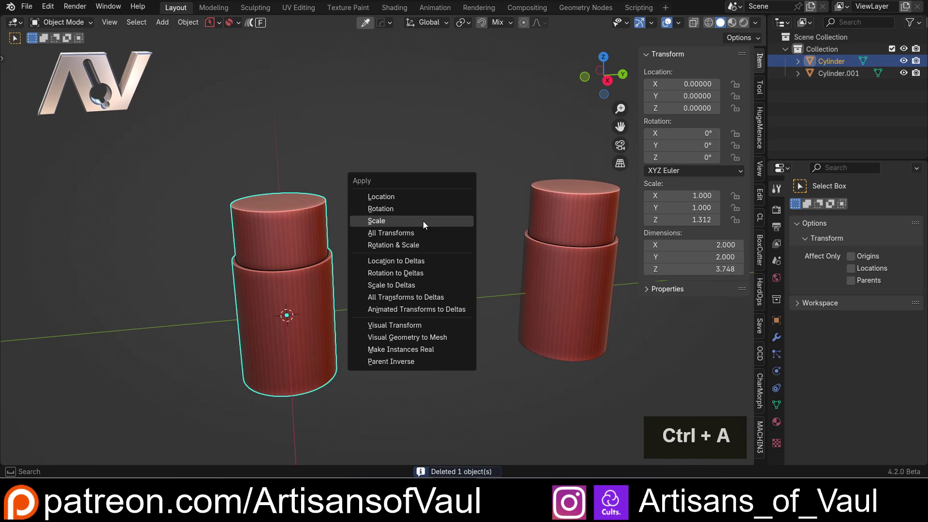
click(426, 224)
key(ctrl+a)
click(433, 242)
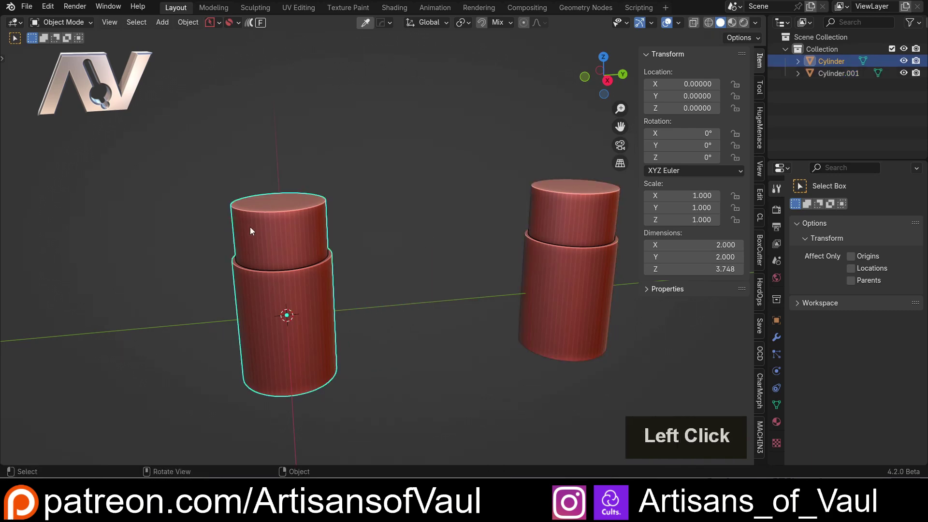
Step: Enter Edit Mode on the cylinder and select its top face for beveling
middle_click(368, 241)
scroll(up, 3)
key(Tab)
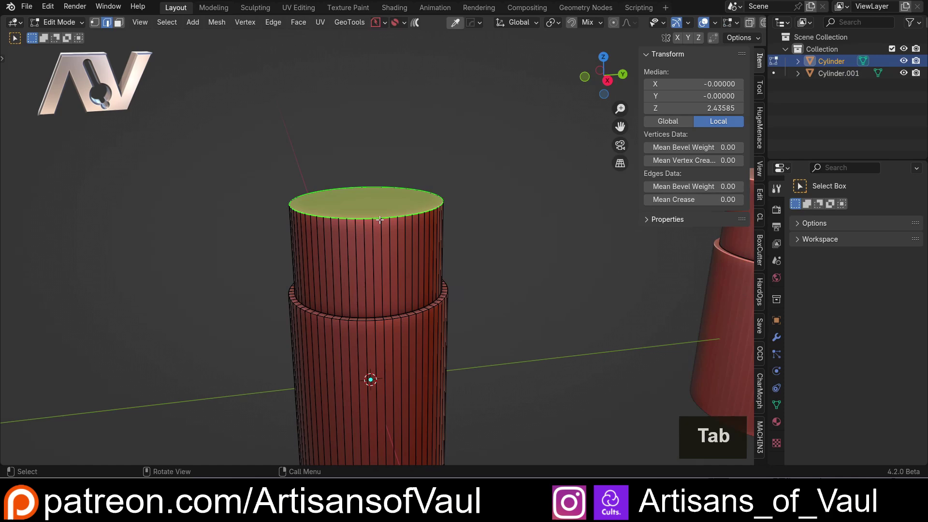
scroll(up, 3)
middle_click(373, 206)
click(532, 204)
key(Tab)
click(359, 210)
key(Tab)
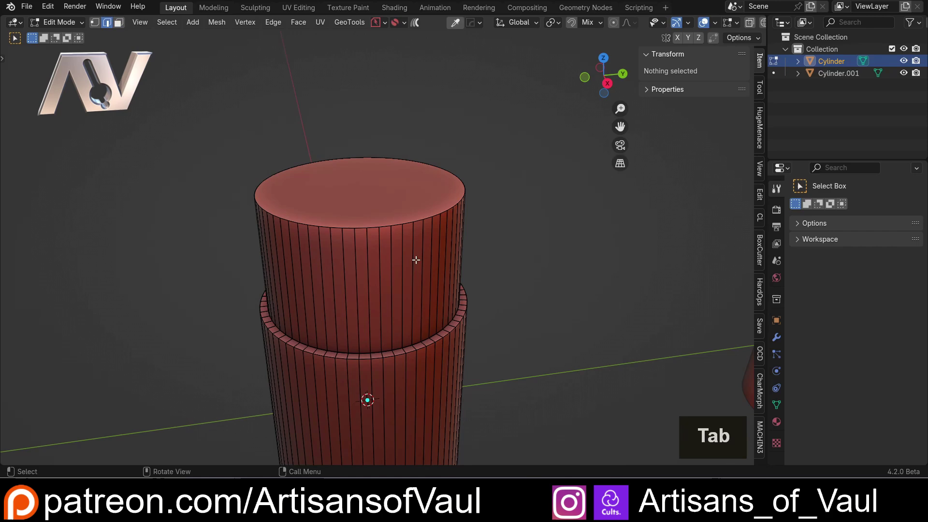
click(396, 223)
Step: Select the first cylinder's top vertex and try a dome bevel, then cancel it
middle_click(500, 272)
click(500, 247)
key(ctrl+b)
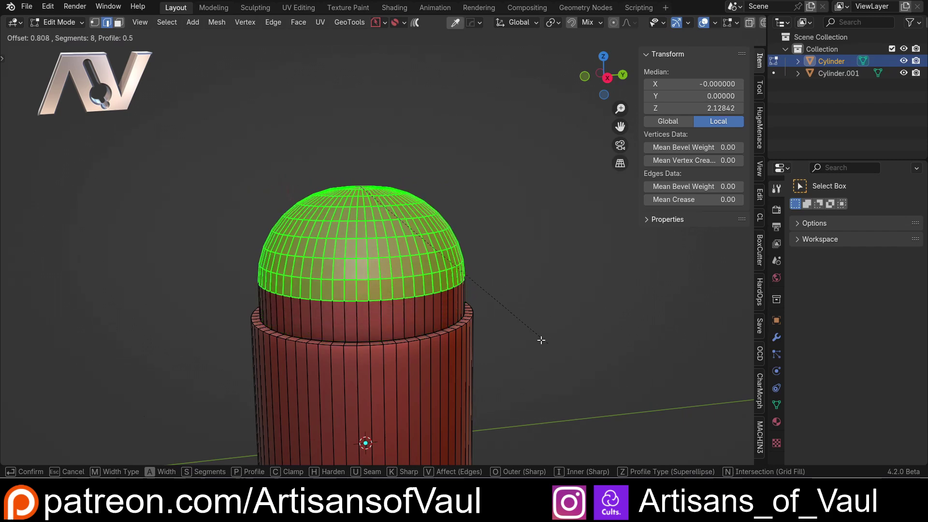
key(c)
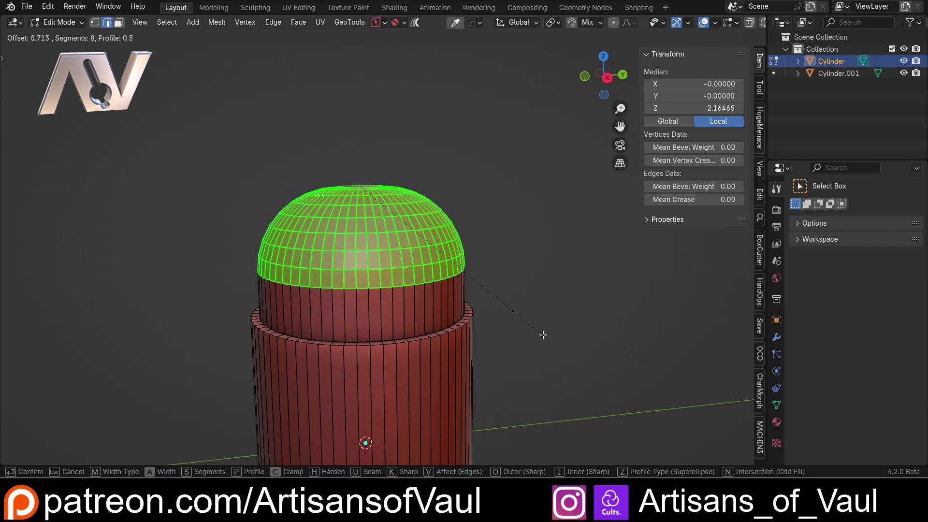
key(Escape)
Step: Bevel the top vertex again into a ~16-segment rounded dome, confirm, and return to Object Mode
middle_click(499, 263)
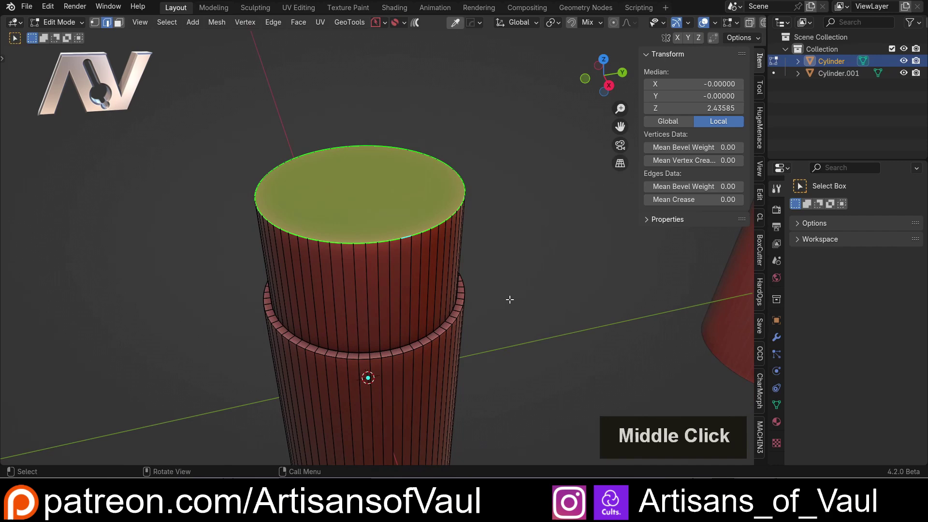
key(ctrl+b)
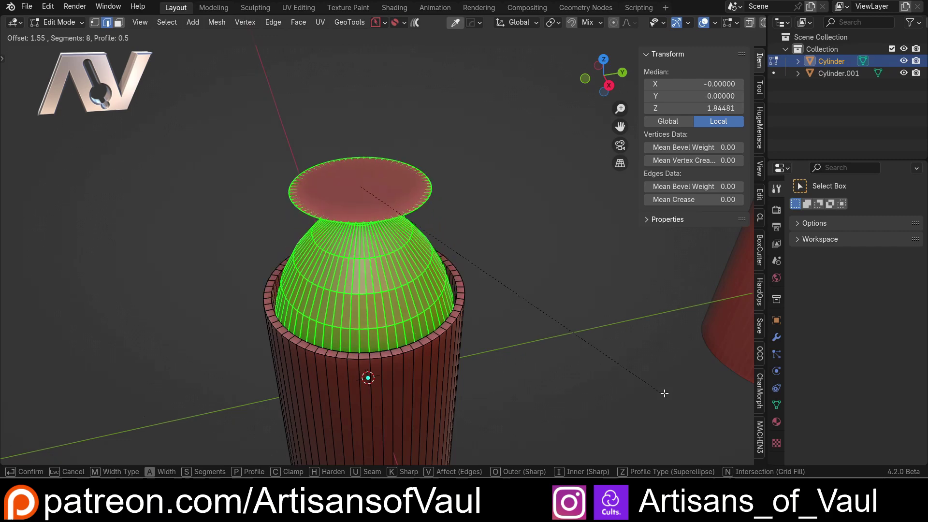
key(c)
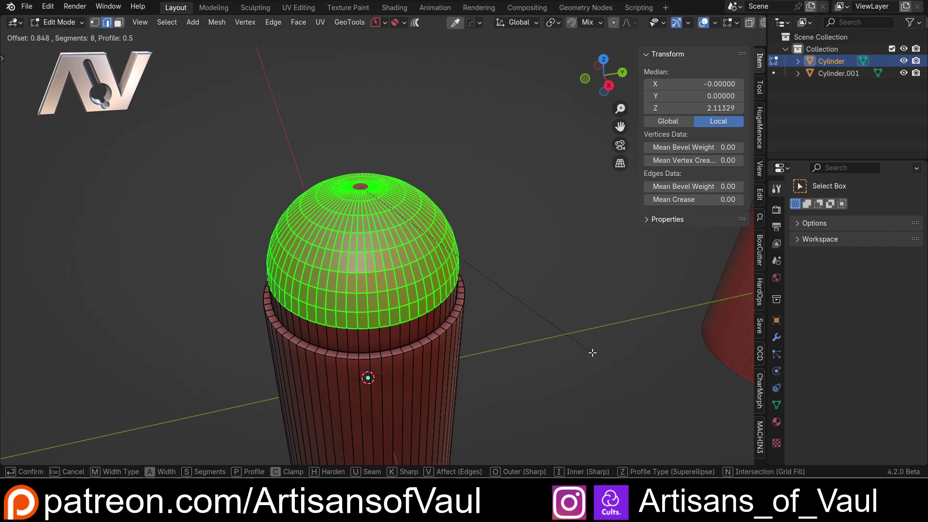
scroll(up, 3)
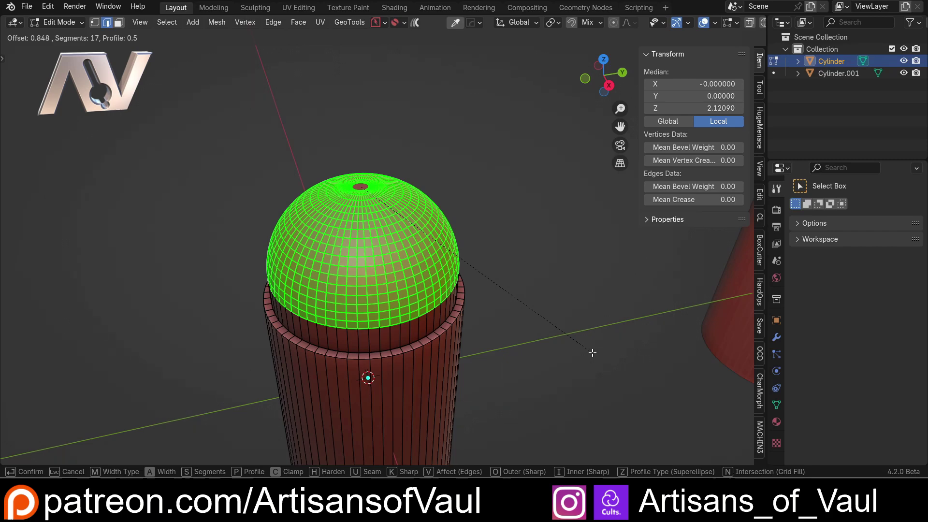
click(593, 352)
middle_click(511, 330)
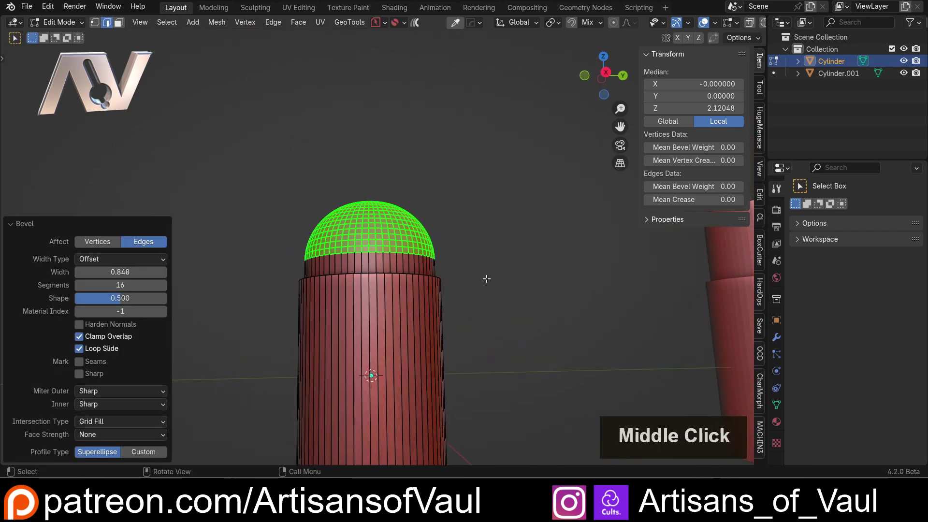
key(Tab)
Step: Select Cylinder.001 and enter Edit Mode on its faces
scroll(down, 3)
middle_click(469, 251)
middle_click(465, 280)
click(468, 238)
middle_click(449, 237)
middle_click(412, 240)
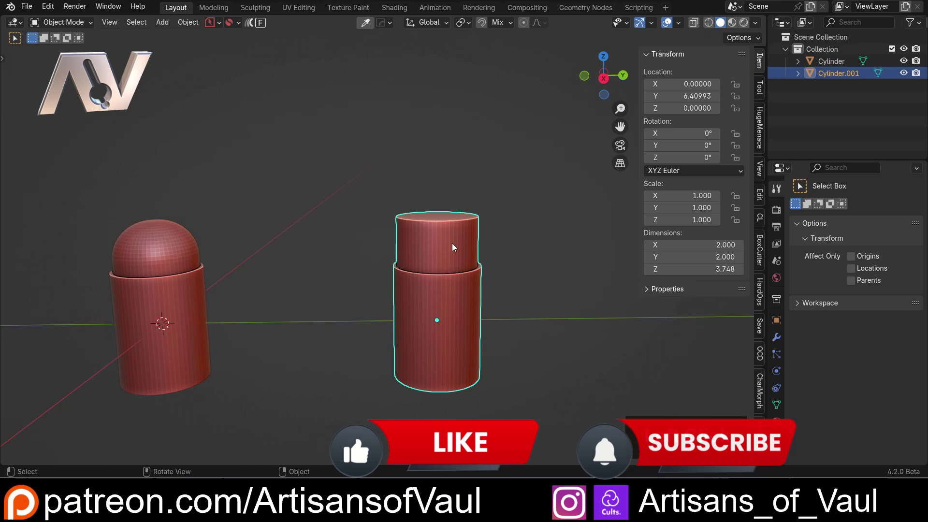
click(452, 258)
middle_click(427, 264)
middle_click(389, 272)
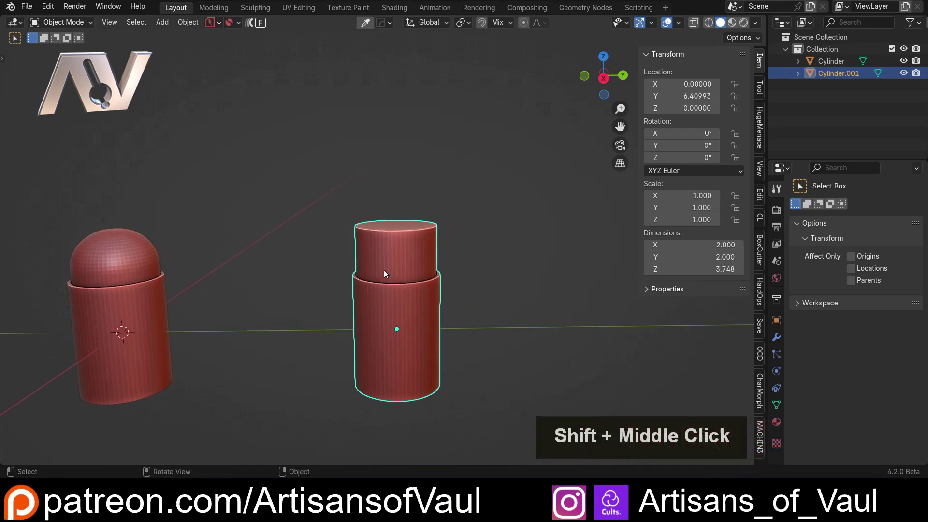
middle_click(363, 248)
key(Tab)
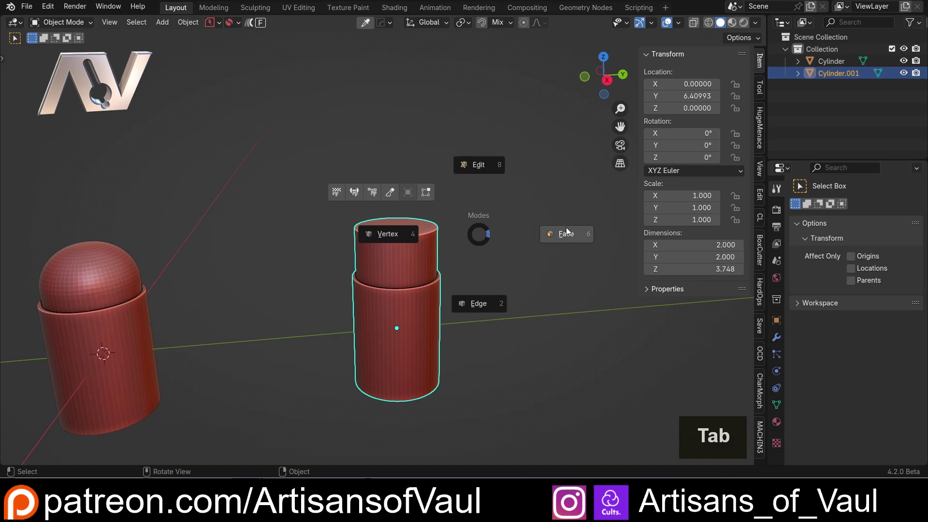
click(403, 219)
Step: Raise the top face along Z to make the upper section much taller, checking the height in Object Mode
key(g)
key(z)
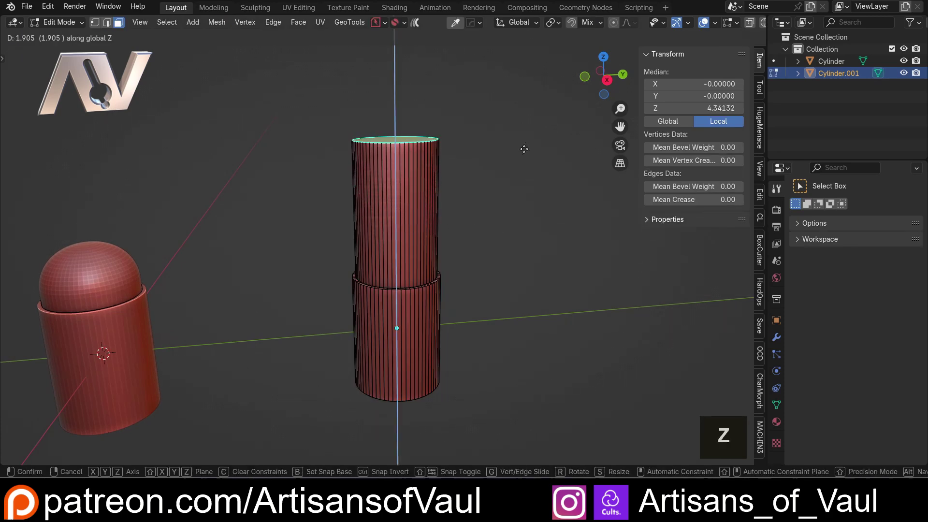
click(525, 148)
key(Tab)
middle_click(463, 169)
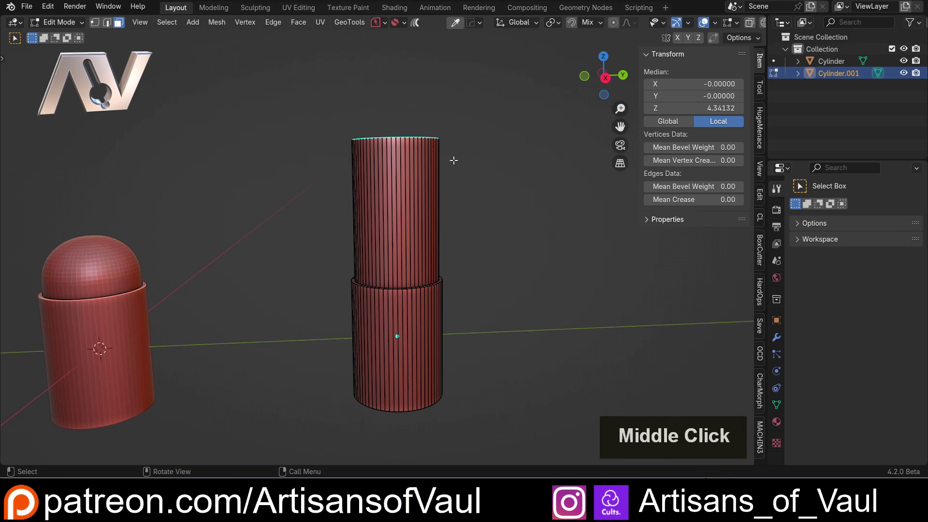
middle_click(461, 168)
key(Tab)
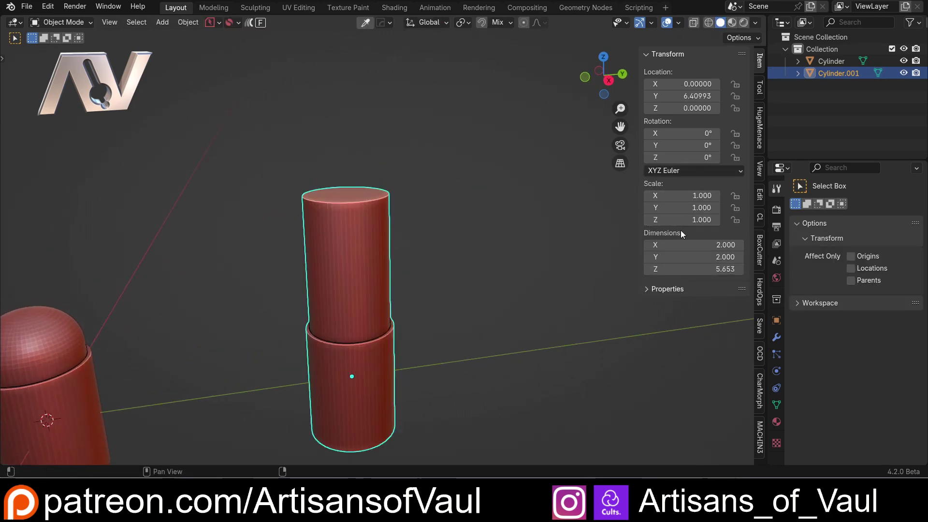
key(Tab)
scroll(up, 3)
middle_click(438, 217)
Step: Bevel the tall cylinder's top into a dome with adjusted segments, briefly dragging then restoring the pole vertex
key(ctrl+b)
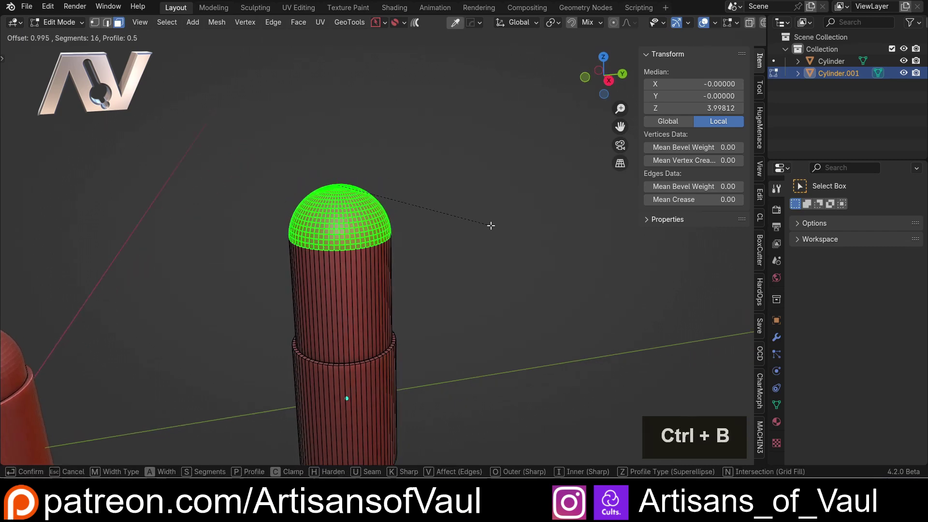
key(c)
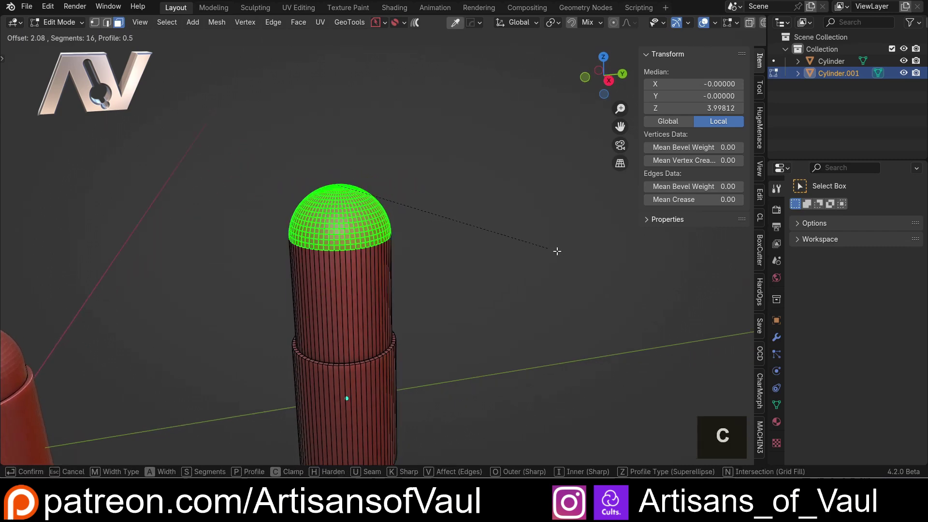
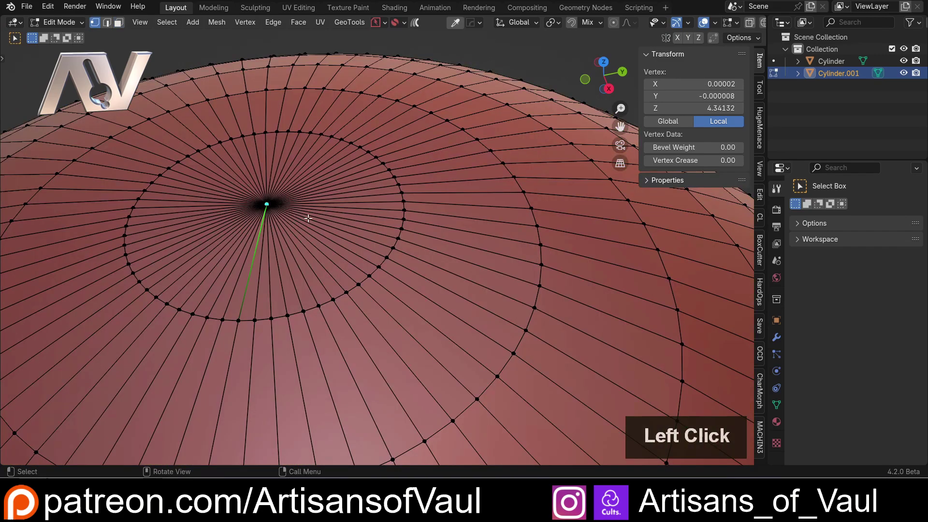
key(g)
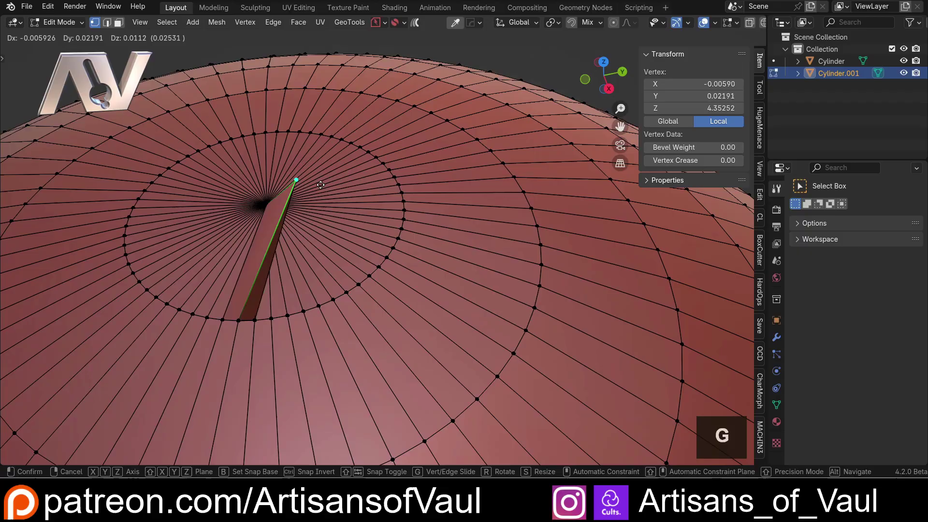
key(Escape)
Step: Inspect the dome tip in wireframe view from several angles
middle_click(265, 216)
middle_click(373, 245)
scroll(up, 3)
key(shift+z)
middle_click(382, 237)
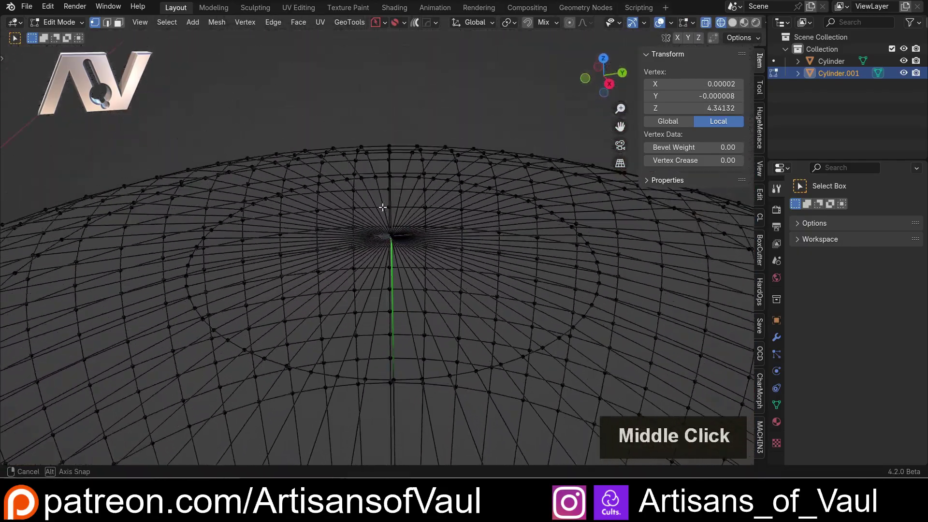
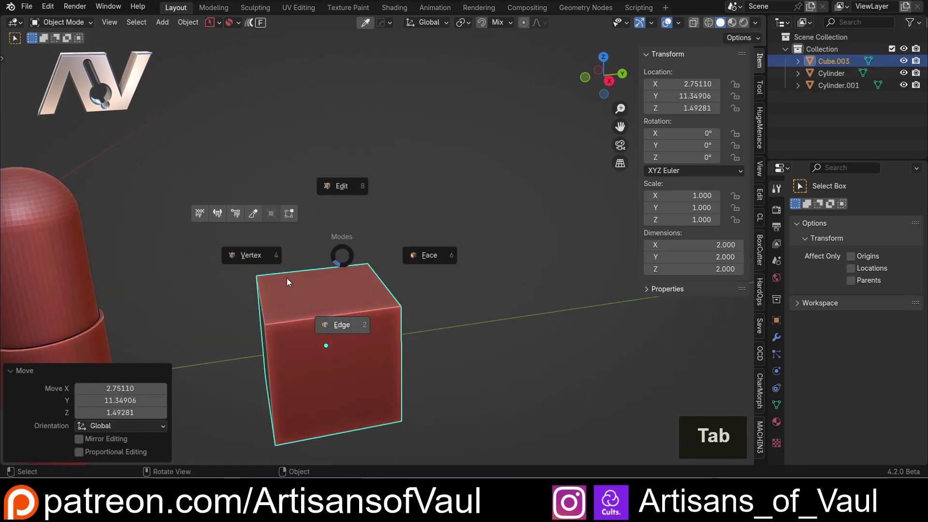
click(364, 262)
middle_click(370, 257)
middle_click(384, 239)
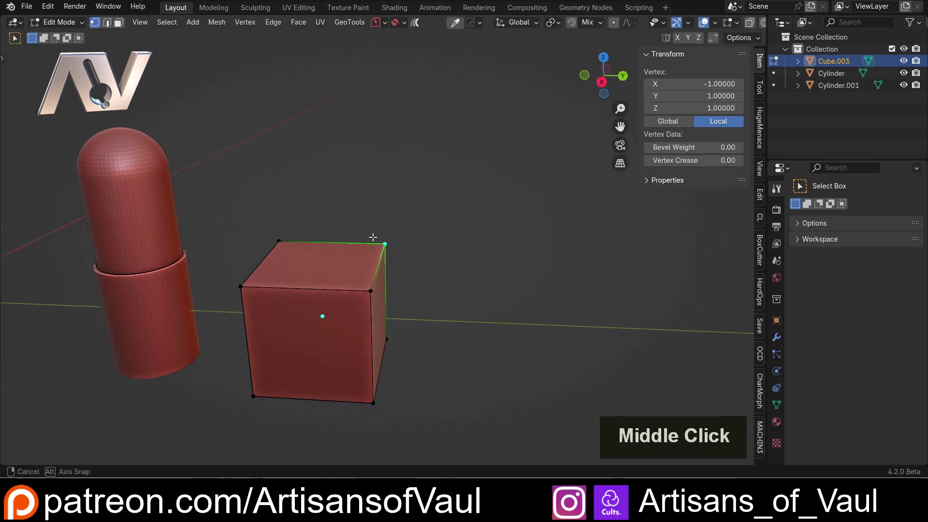
key(g)
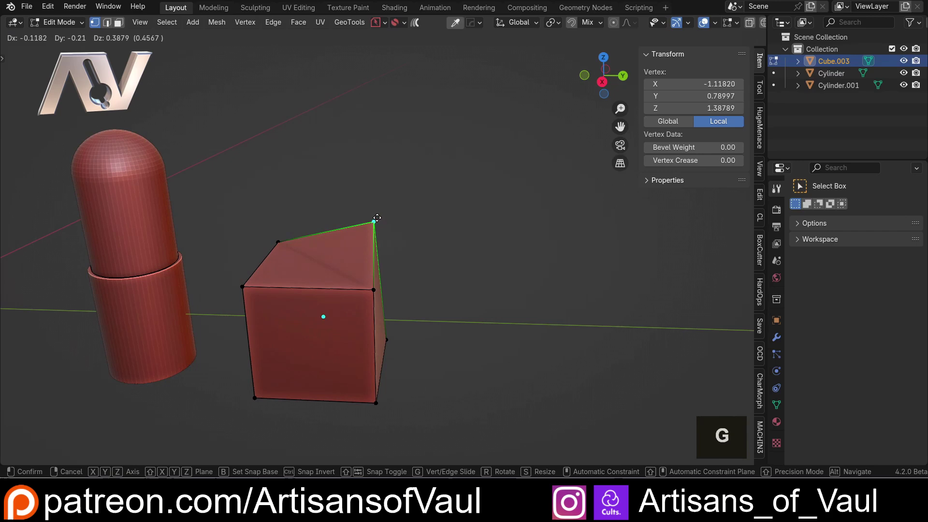
key(Escape)
click(618, 25)
scroll(up, 3)
key(g)
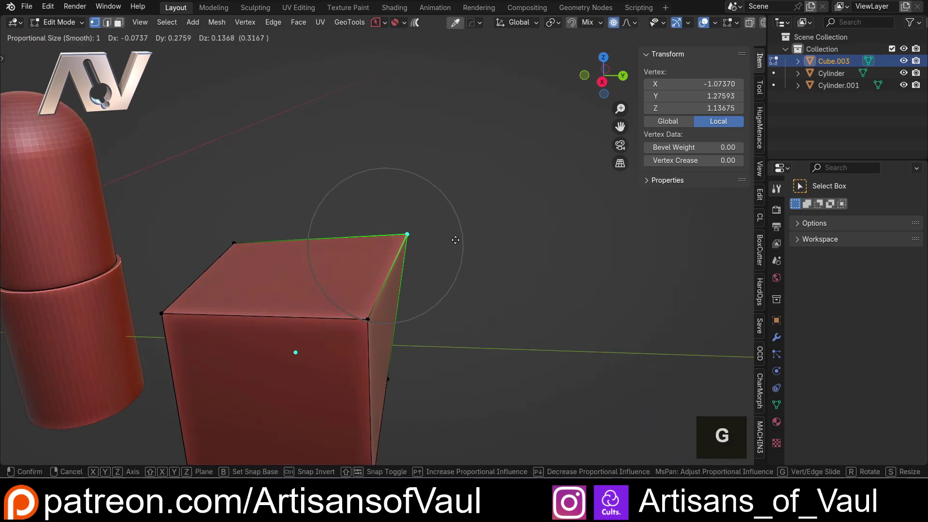
scroll(up, 3)
scroll(down, 3)
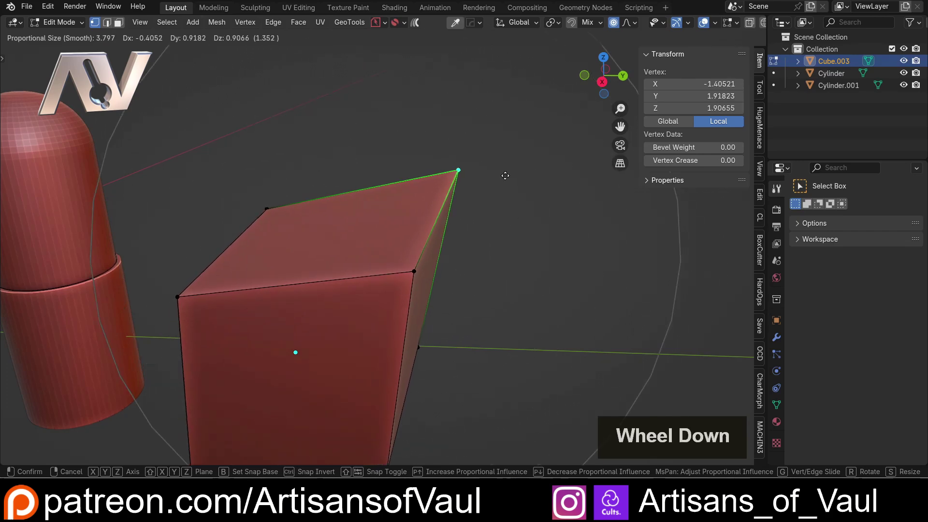
scroll(up, 3)
scroll(down, 3)
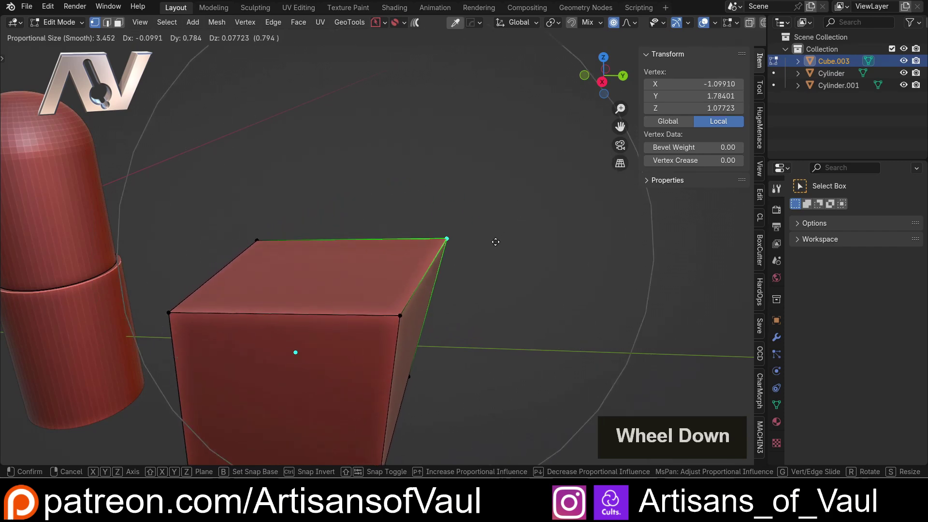
key(Escape)
scroll(down, 3)
middle_click(362, 213)
key(Tab)
key(Delete)
middle_click(210, 214)
scroll(up, 3)
click(359, 266)
key(Tab)
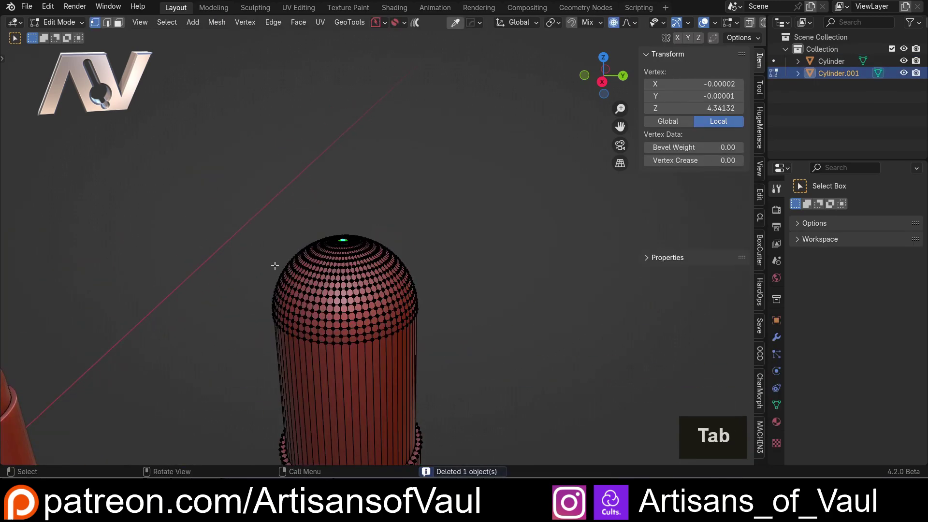
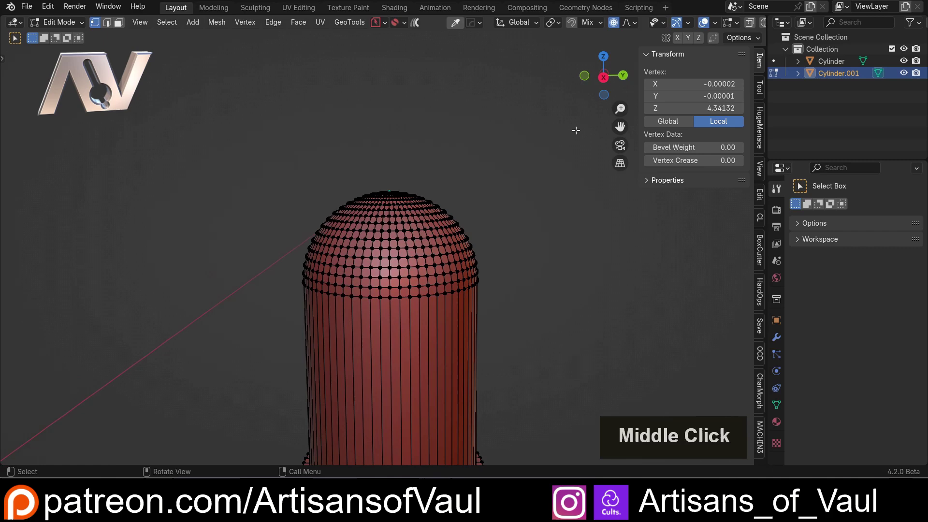
Step: Select the dome's tip vertex and try pulling it up along Z, then undo the move
click(606, 80)
scroll(down, 3)
middle_click(469, 215)
scroll(up, 3)
key(g)
key(z)
scroll(up, 3)
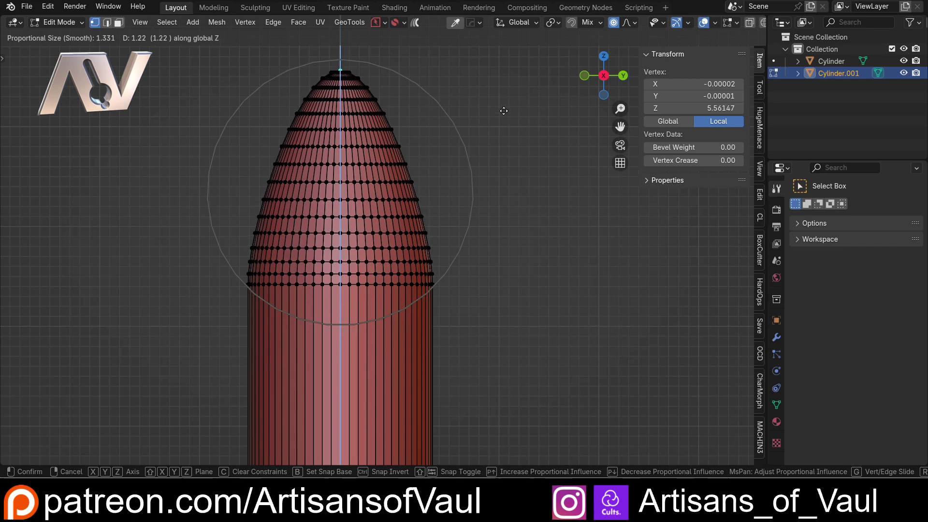
click(505, 110)
key(ctrl+z)
Step: Set proportional falloff to Root and pull the tip vertex up along Z into a pointed bullet tip
click(633, 26)
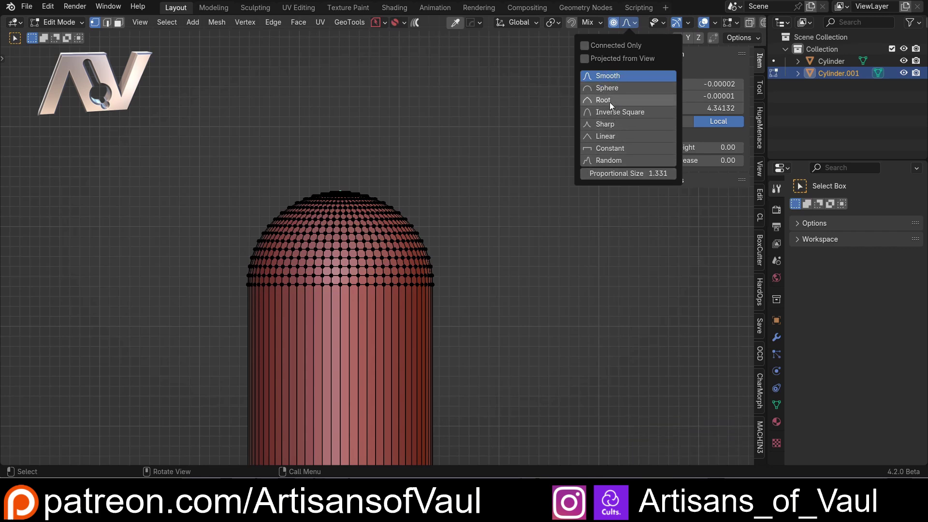
click(613, 105)
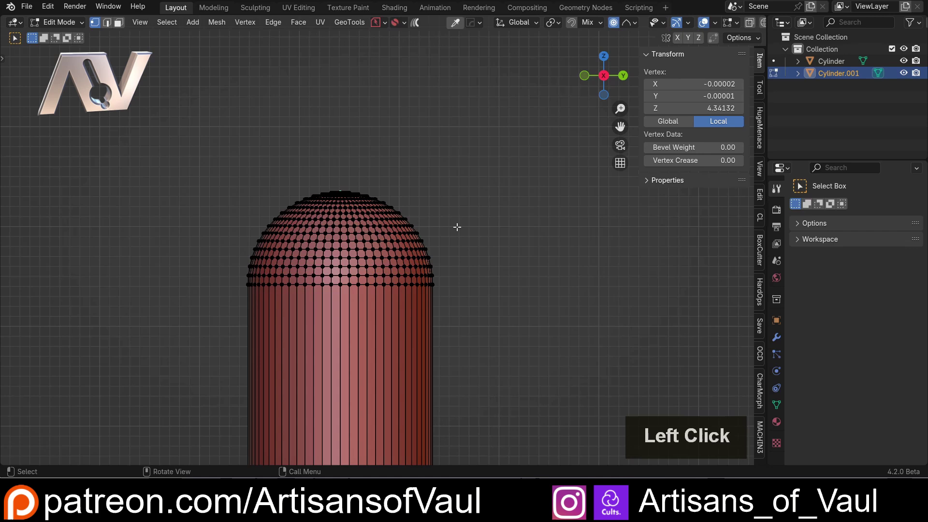
key(g)
key(z)
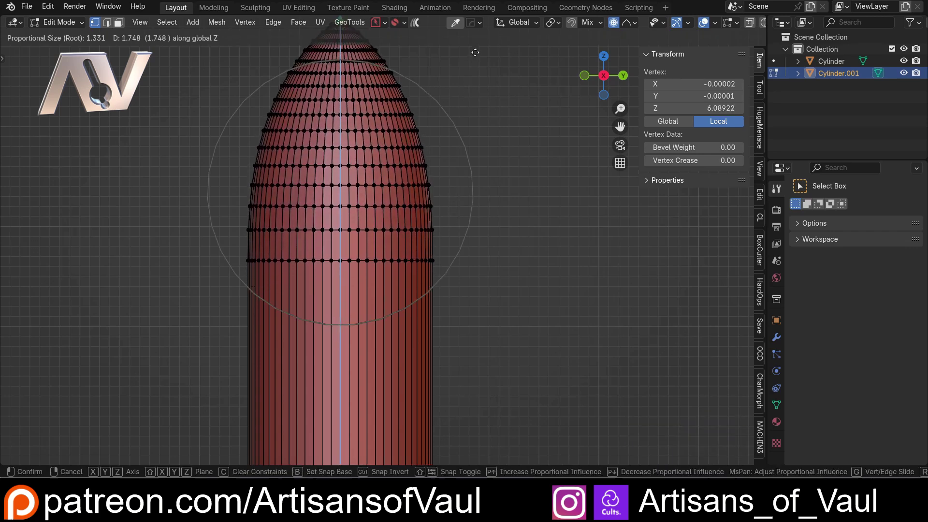
middle_click(473, 65)
middle_click(473, 80)
key(Escape)
middle_click(443, 111)
middle_click(449, 223)
middle_click(451, 231)
key(g)
key(z)
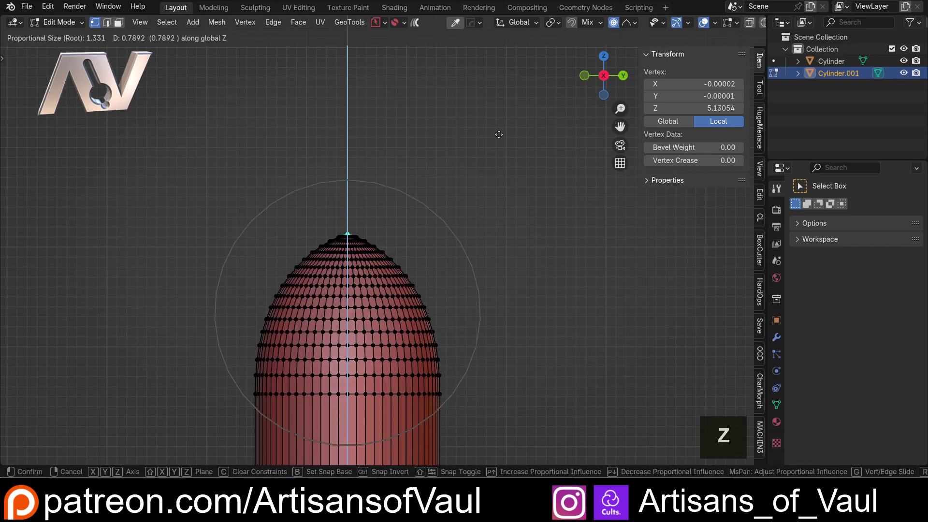
click(508, 460)
Step: Select the whole pointed nose section in wireframe and start lowering it along Z
scroll(down, 3)
middle_click(408, 299)
key(shift+z)
click(354, 99)
middle_click(458, 225)
middle_click(439, 223)
scroll(up, 3)
key(shift+z)
key(g)
key(z)
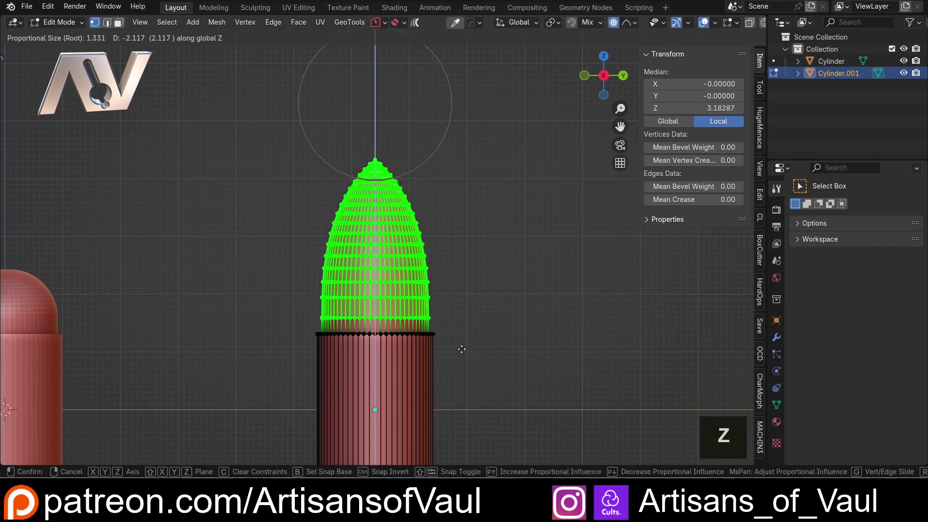
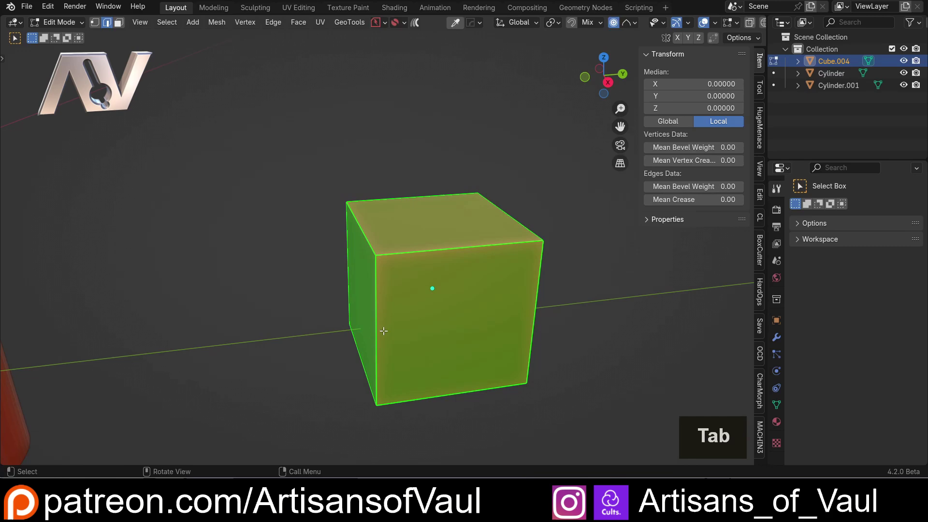
Step: Add a single horizontal edge loop around the cube, then undo it
middle_click(395, 323)
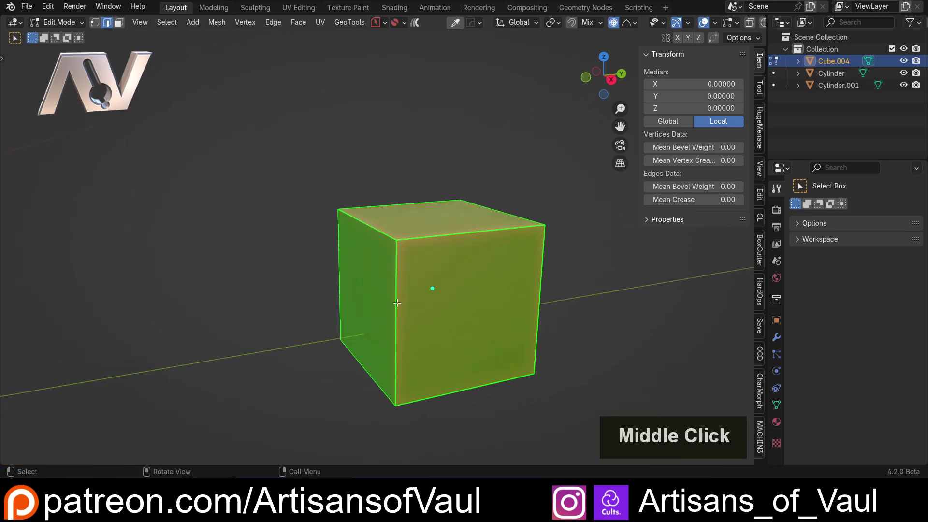
key(ctrl+r)
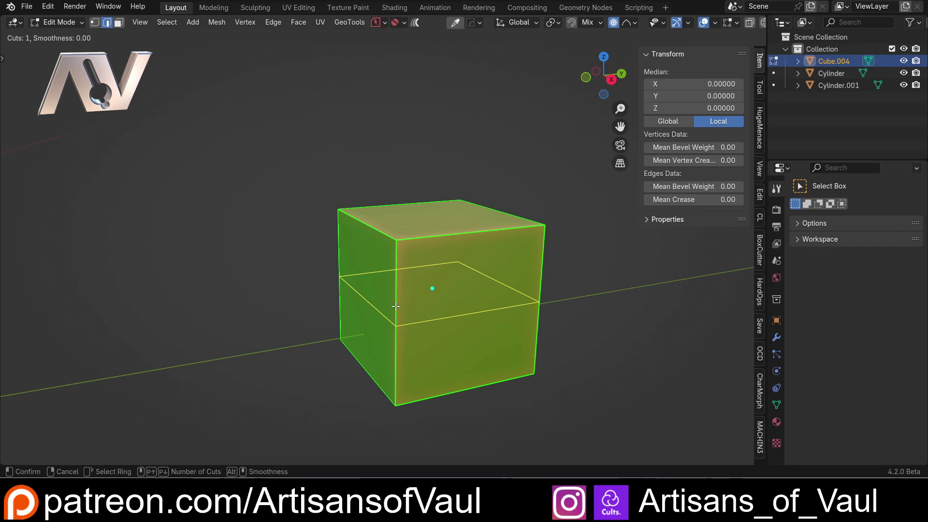
click(397, 305)
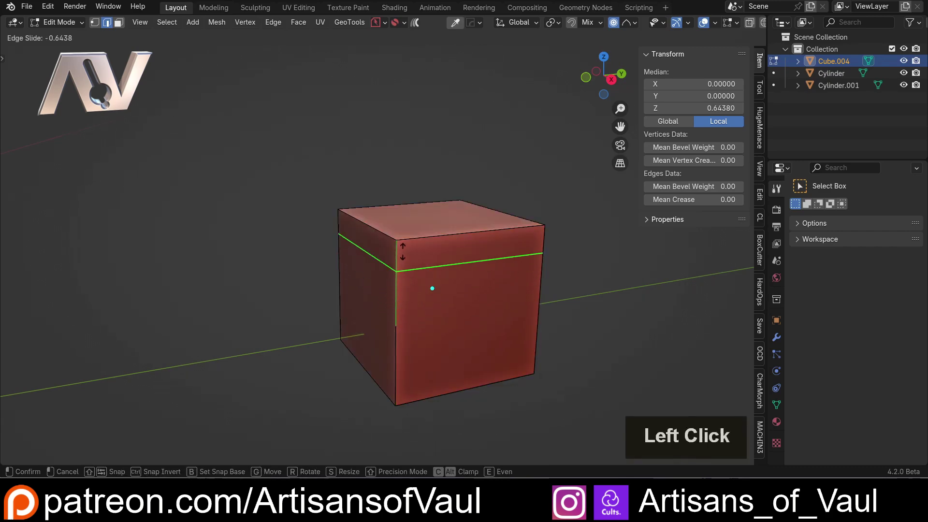
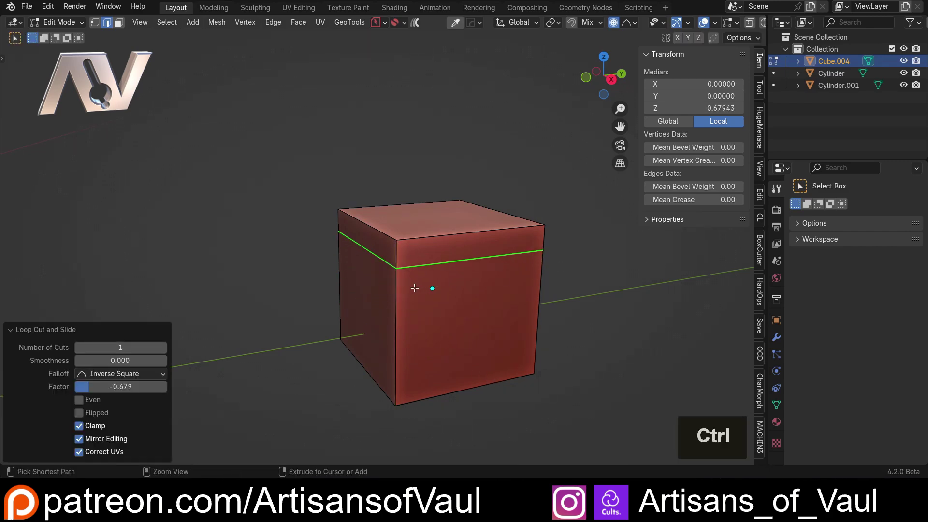
key(ctrl+z)
Step: Cut two evenly spaced horizontal edge loops around the cube and return to Object Mode
key(ctrl+r)
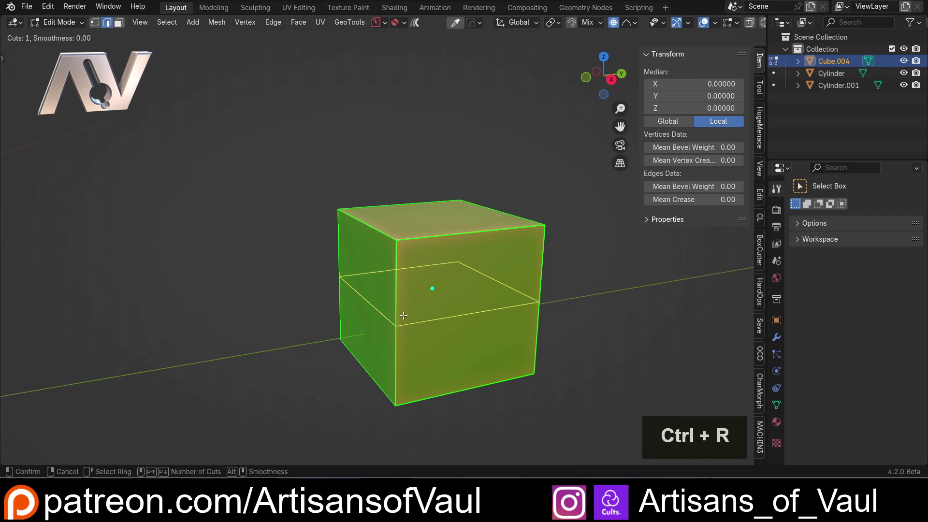
scroll(up, 3)
scroll(down, 3)
scroll(up, 3)
click(404, 315)
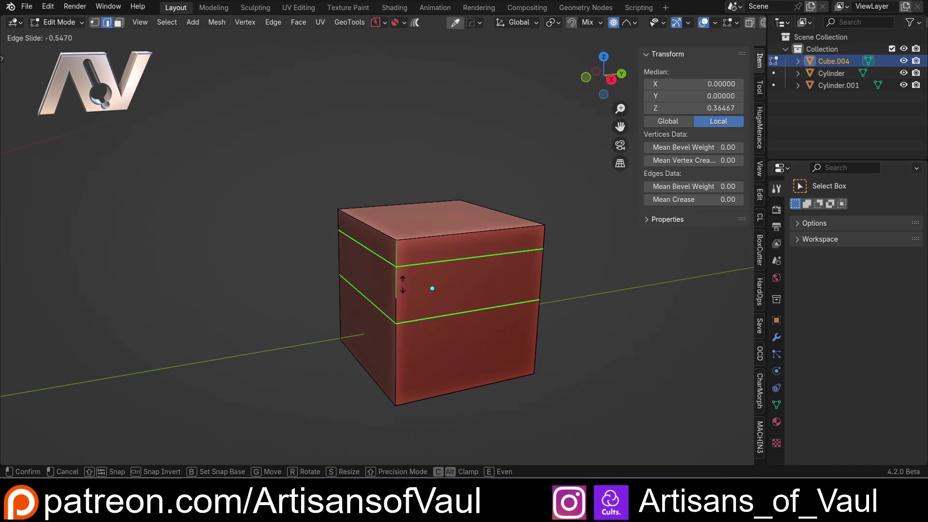
right_click(402, 294)
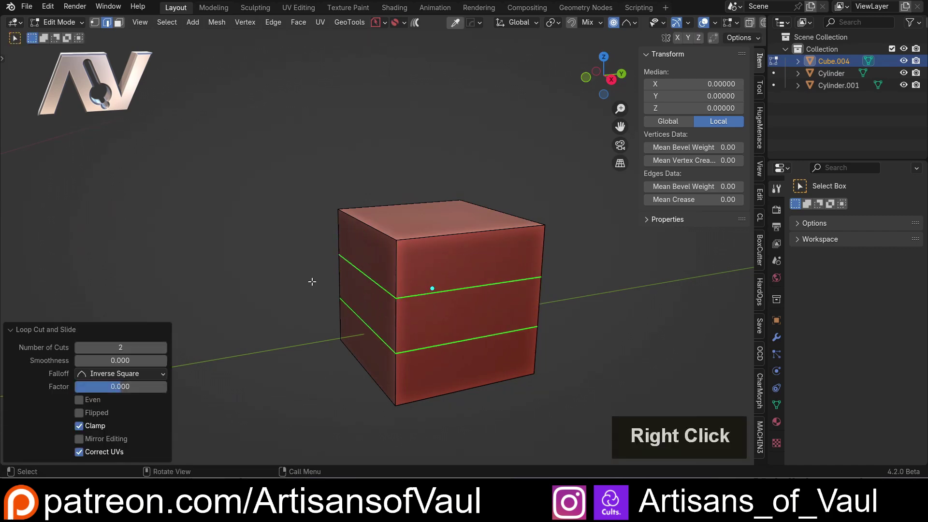
scroll(down, 3)
middle_click(411, 302)
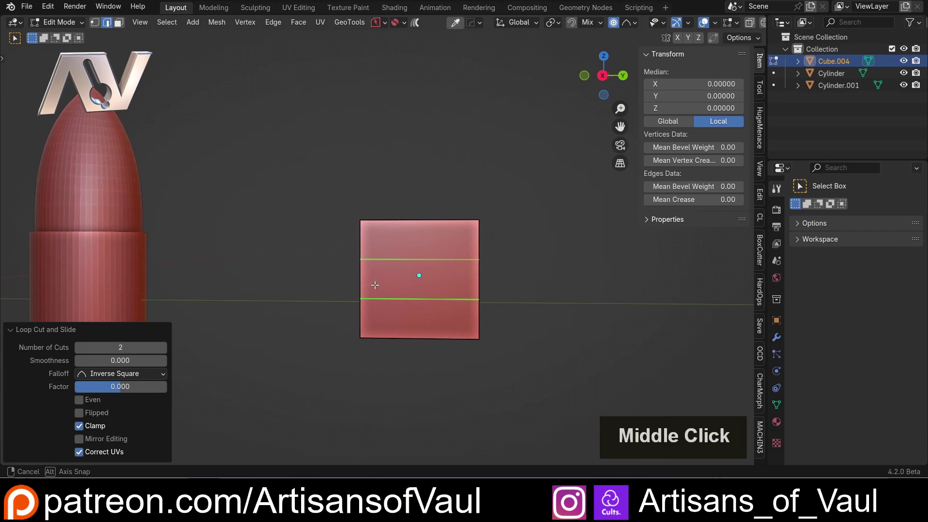
key(Tab)
middle_click(385, 270)
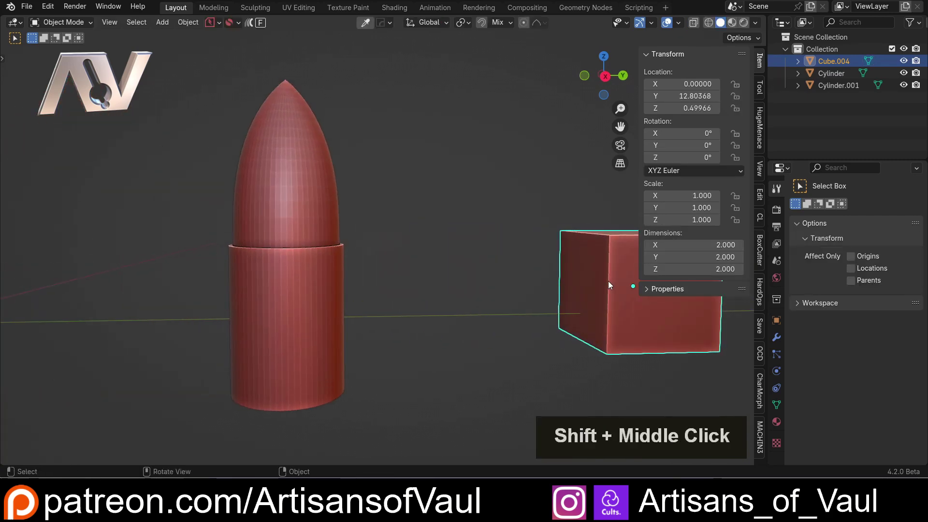
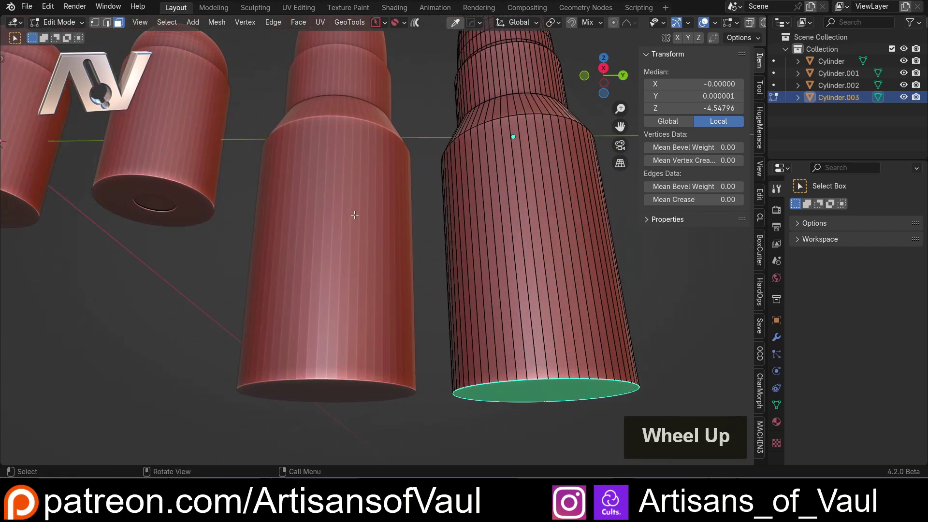
Step: Inset the fourth bullet's bottom face and extrude it inward into a shallow primer recess
key(alt+q)
key(alt+q)
key(alt+q)
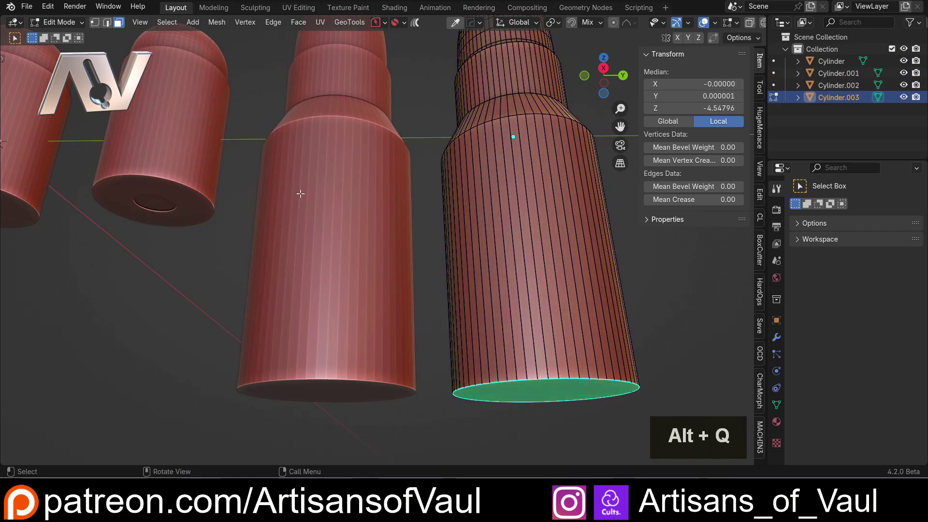
key(alt+q)
key(alt+q)
key(alt+q)
middle_click(568, 356)
middle_click(493, 244)
key(i)
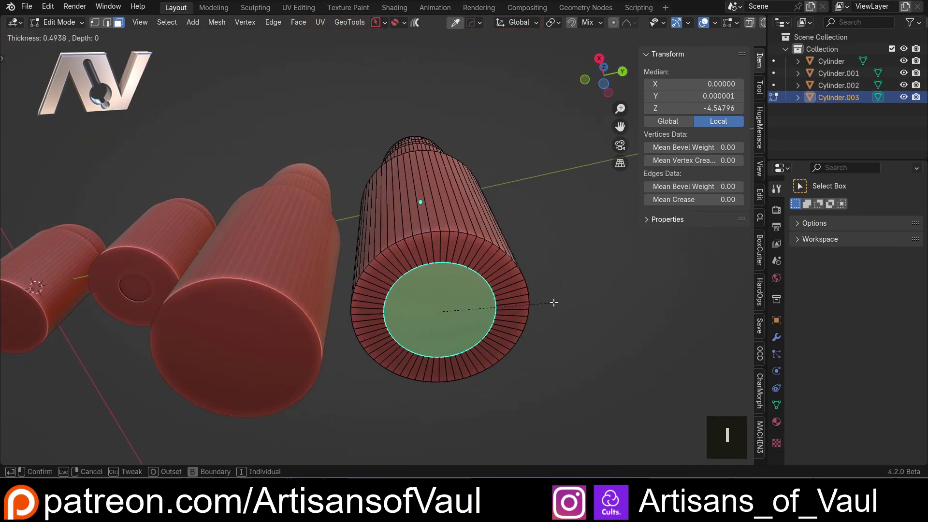
click(546, 304)
key(e)
click(542, 303)
Step: Inset the recess floor to a small circle and extrude it inward as a central pit, then return to Object Mode
middle_click(438, 312)
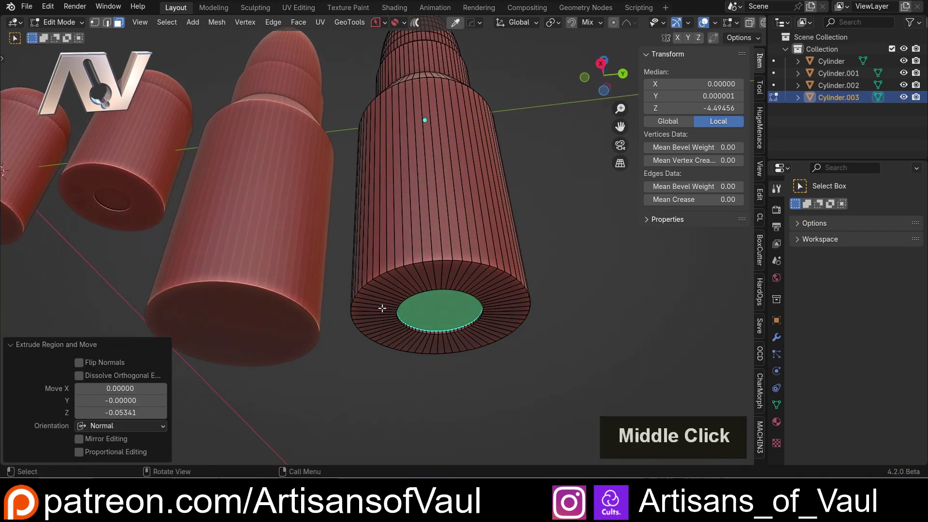
scroll(up, 3)
middle_click(519, 362)
middle_click(490, 290)
scroll(up, 3)
key(i)
click(554, 322)
middle_click(494, 318)
middle_click(523, 367)
key(e)
click(520, 358)
scroll(down, 3)
key(Tab)
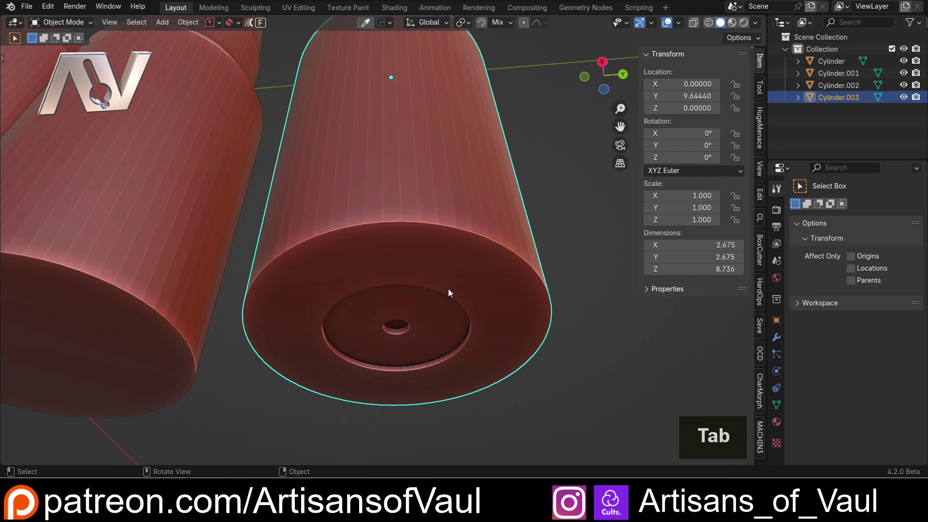
Step: Bevel the rim of the central pit into a soft rounded edge and check it in Object Mode
middle_click(402, 338)
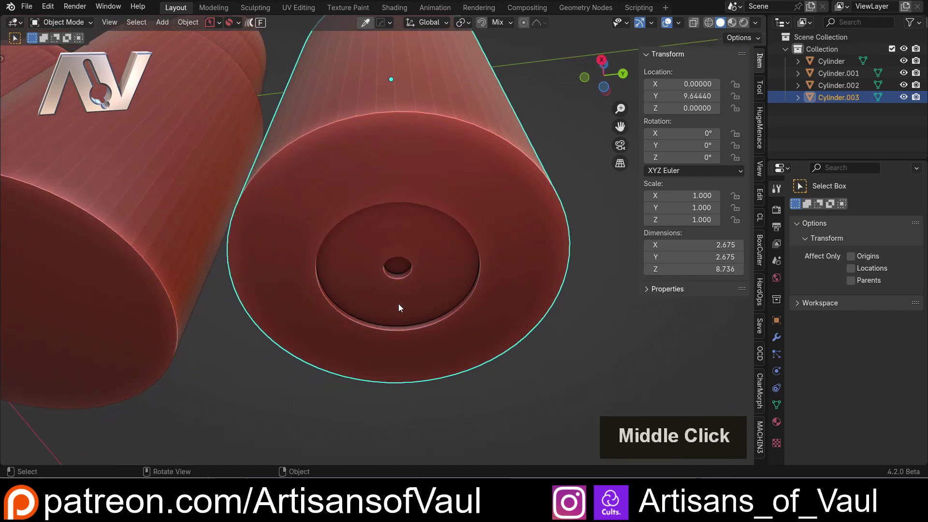
scroll(up, 3)
key(Tab)
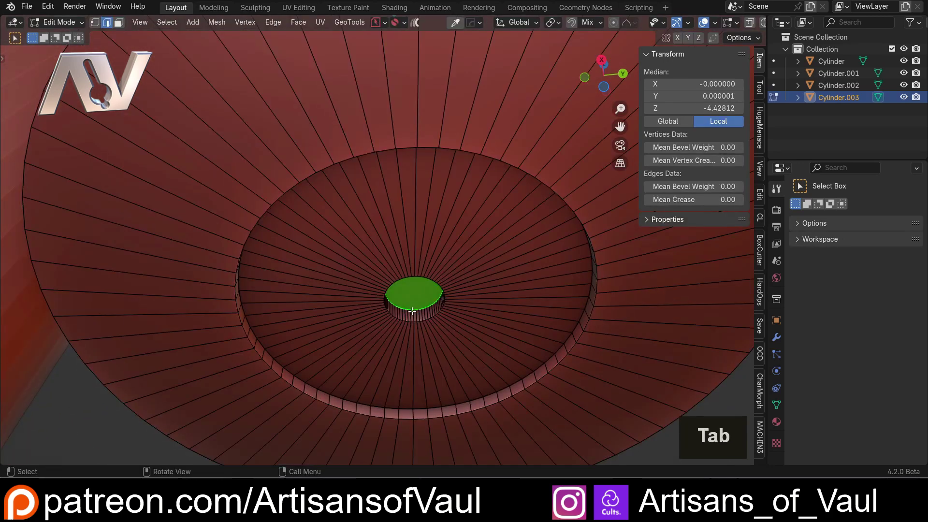
scroll(up, 3)
key(ctrl+b)
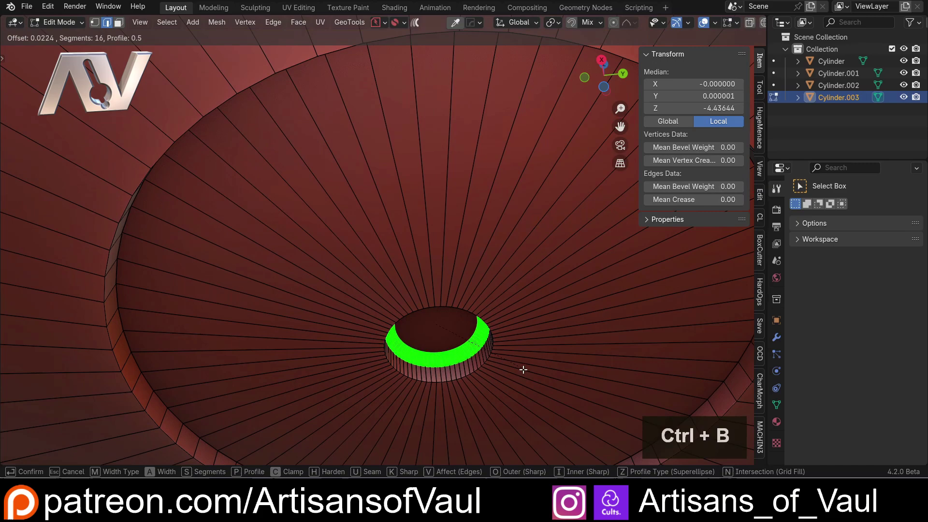
click(532, 386)
scroll(down, 3)
key(Tab)
Step: Inspect the base from below, undo back into editing, and view the casing from the side
scroll(down, 3)
middle_click(412, 282)
scroll(down, 3)
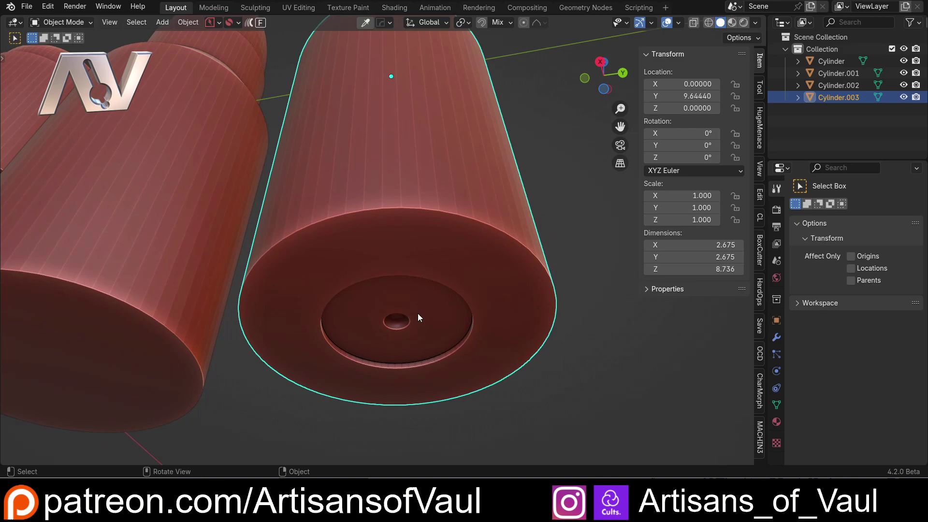
key(ctrl+z)
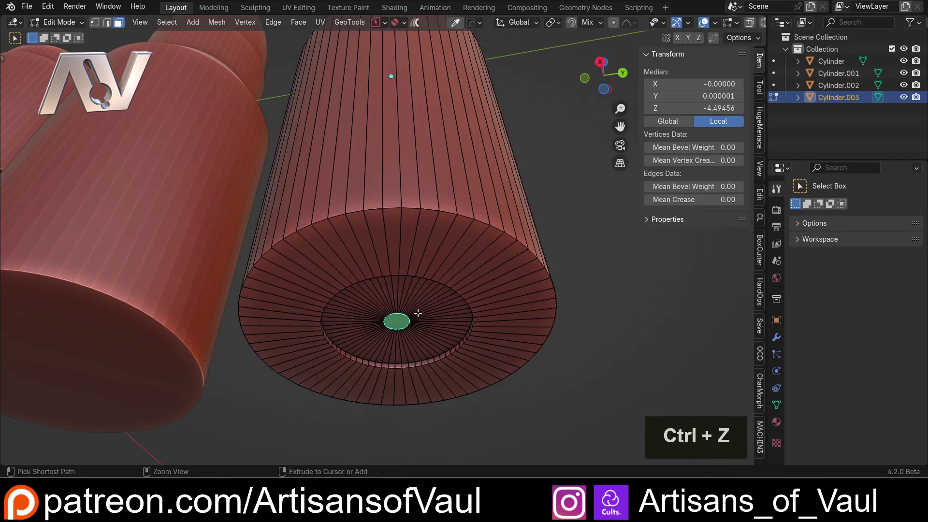
scroll(down, 3)
middle_click(364, 175)
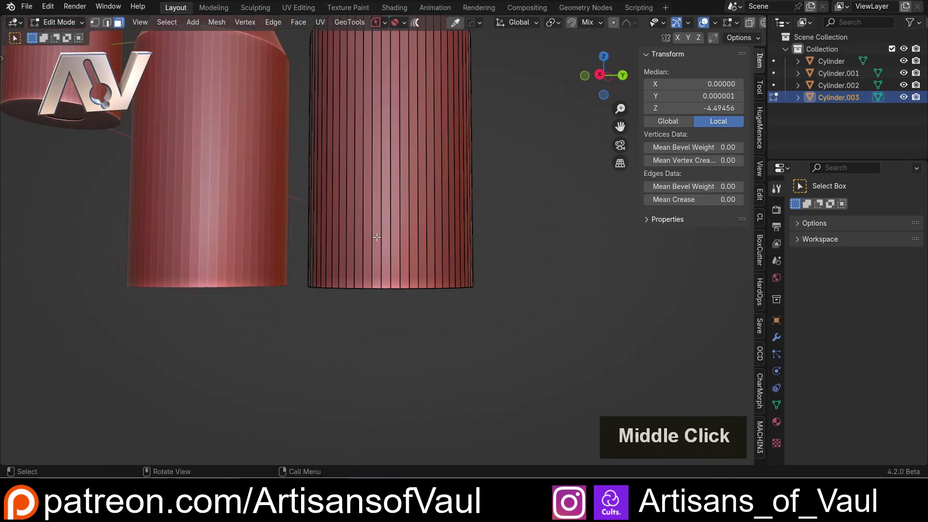
Step: Orbit out to view all four bullets, then close in on the pointed bullet's casing
scroll(down, 3)
middle_click(217, 233)
middle_click(352, 274)
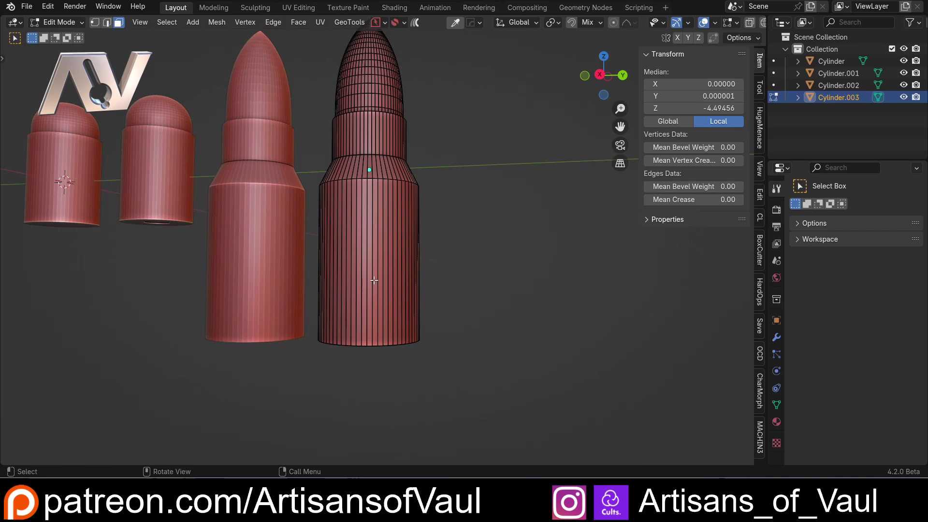
scroll(up, 3)
scroll(down, 3)
middle_click(203, 219)
scroll(up, 3)
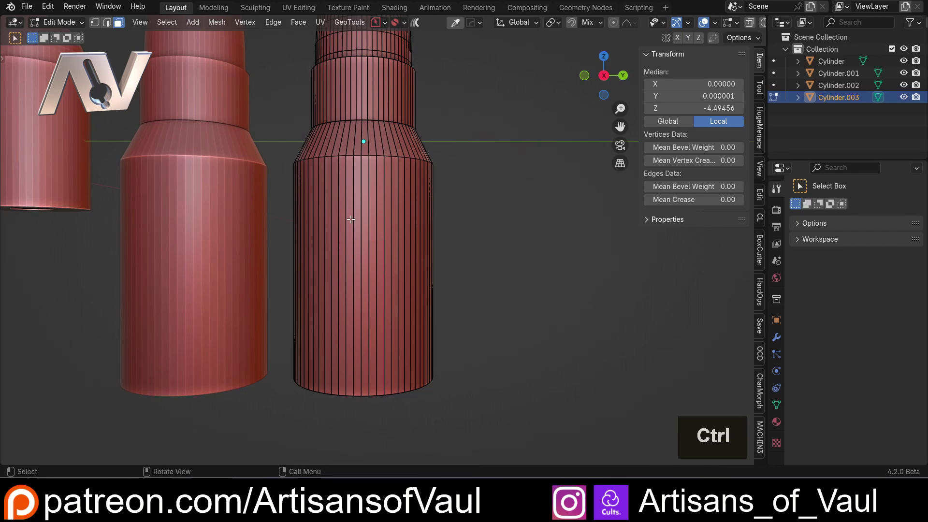
Step: Cut an edge loop near the casing base, then undo it and re-inspect the base
key(ctrl+r)
click(364, 217)
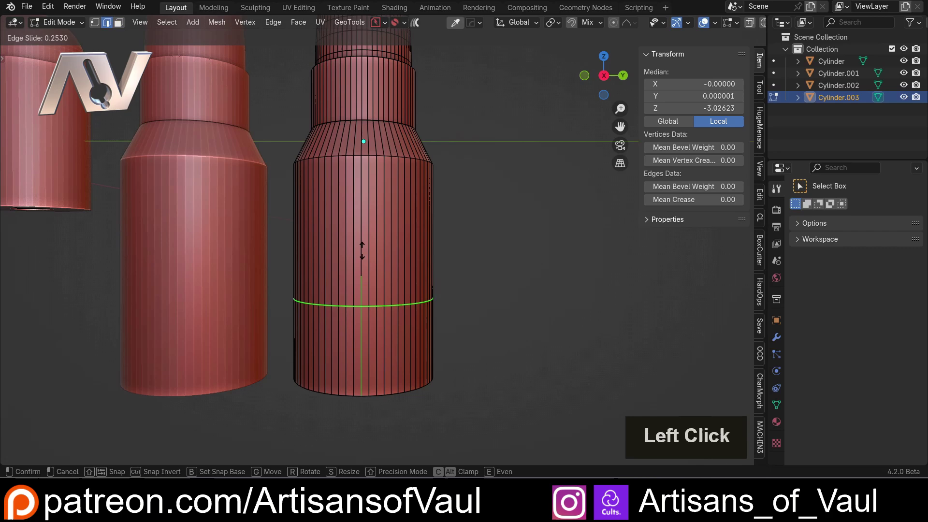
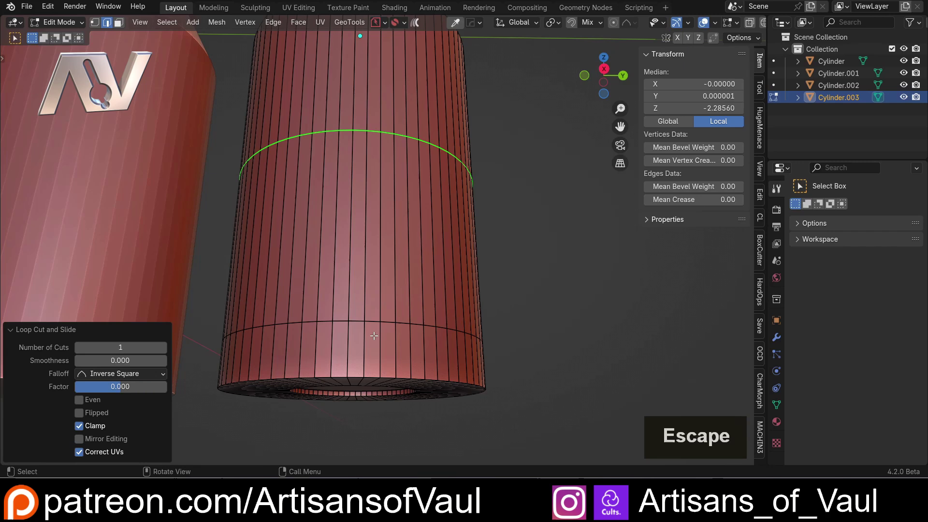
key(ctrl+z)
middle_click(356, 326)
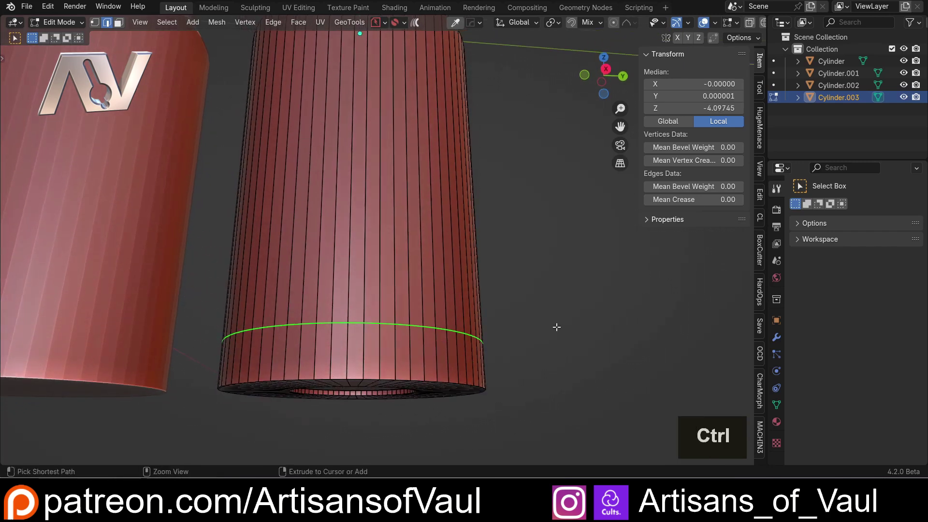
Step: Bevel the edge loop near the case bottom into a thin band of faces
key(ctrl+b)
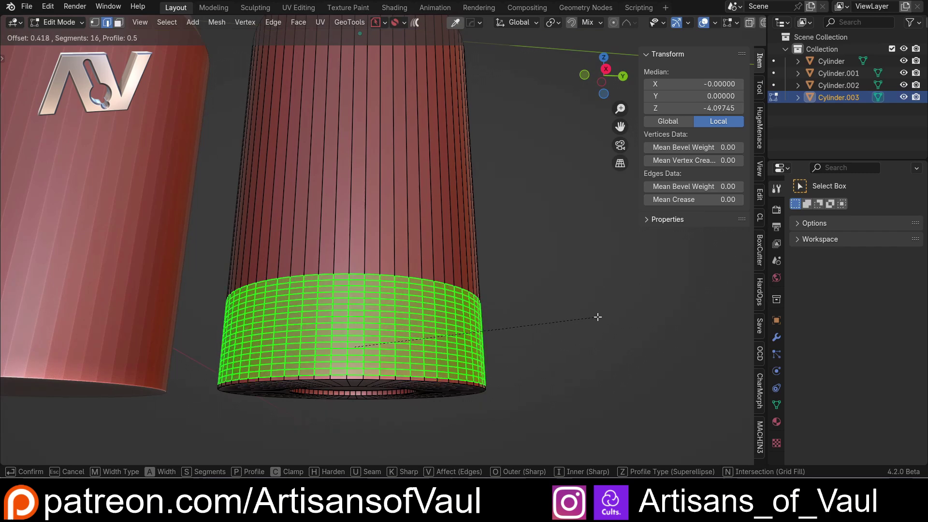
scroll(down, 3)
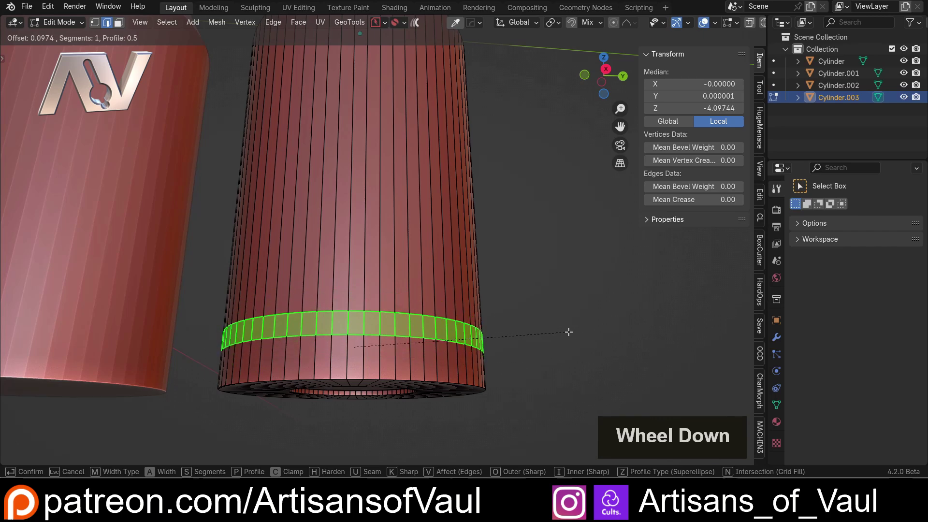
click(571, 331)
scroll(down, 3)
middle_click(406, 322)
scroll(up, 3)
middle_click(433, 337)
scroll(up, 3)
middle_click(389, 305)
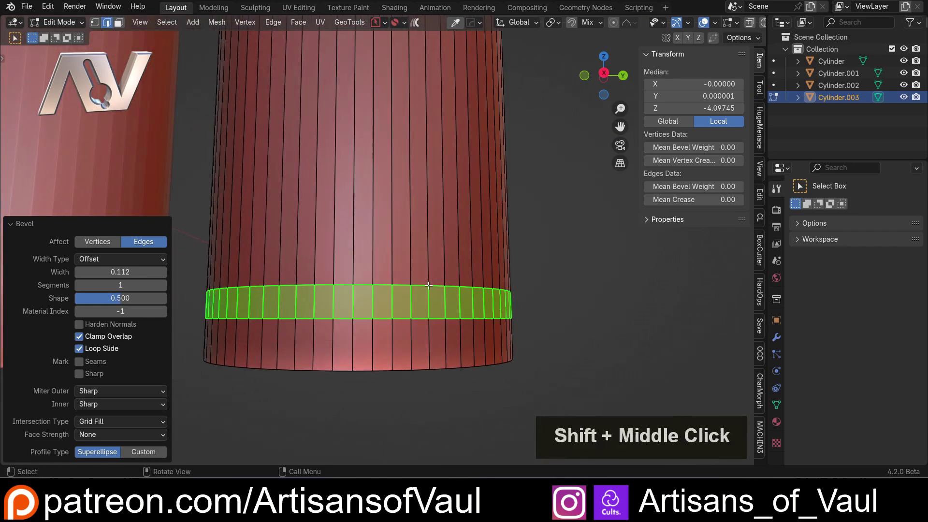
Step: Extrude the beveled band outward into a flange and inspect it
key(e)
click(554, 318)
middle_click(338, 247)
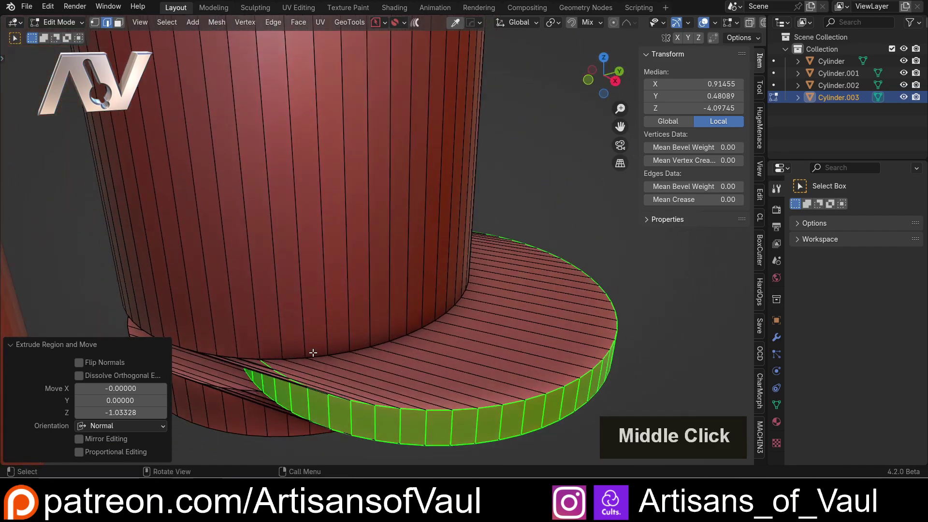
Step: Undo the flange extrusion so the base band sits flush and selected again
scroll(down, 3)
key(ctrl+z)
scroll(up, 3)
middle_click(401, 334)
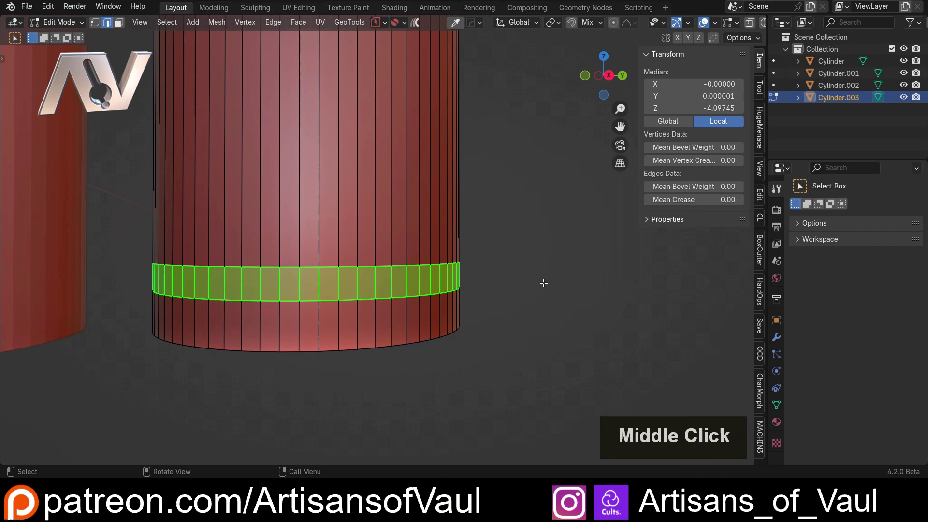
key(alt+e)
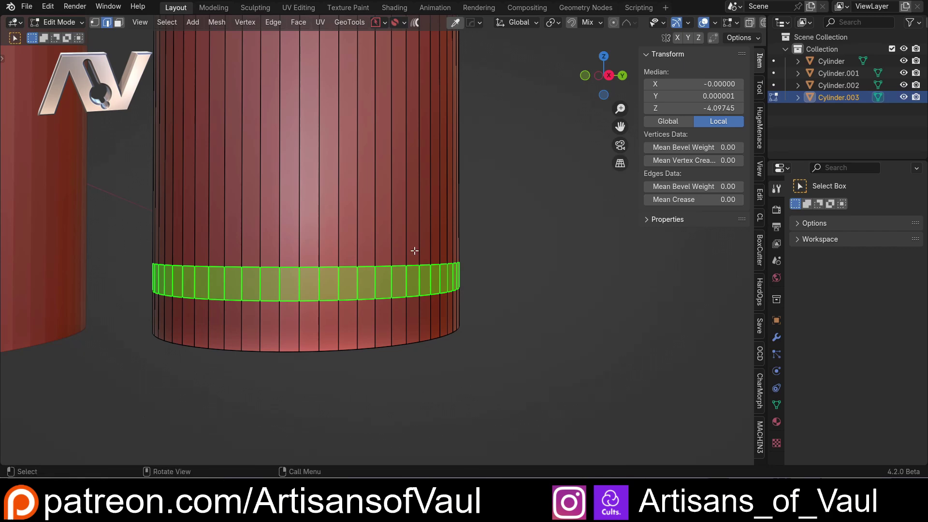
middle_click(378, 279)
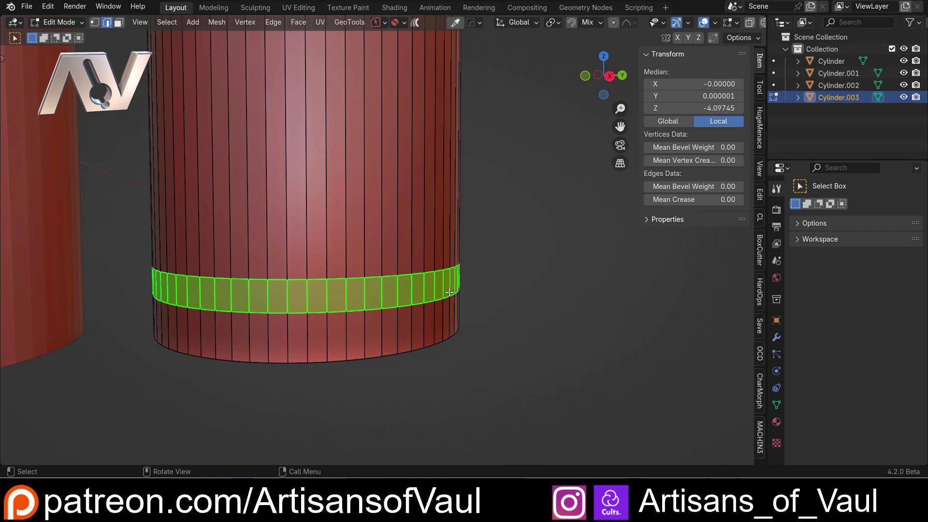
Step: Show face normals in the overlays to check their direction, then hide them again
click(739, 25)
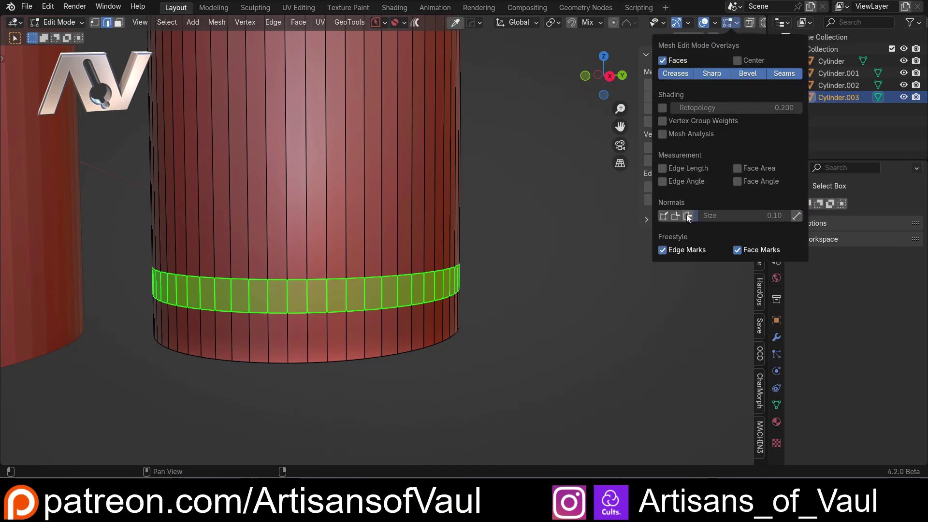
click(689, 217)
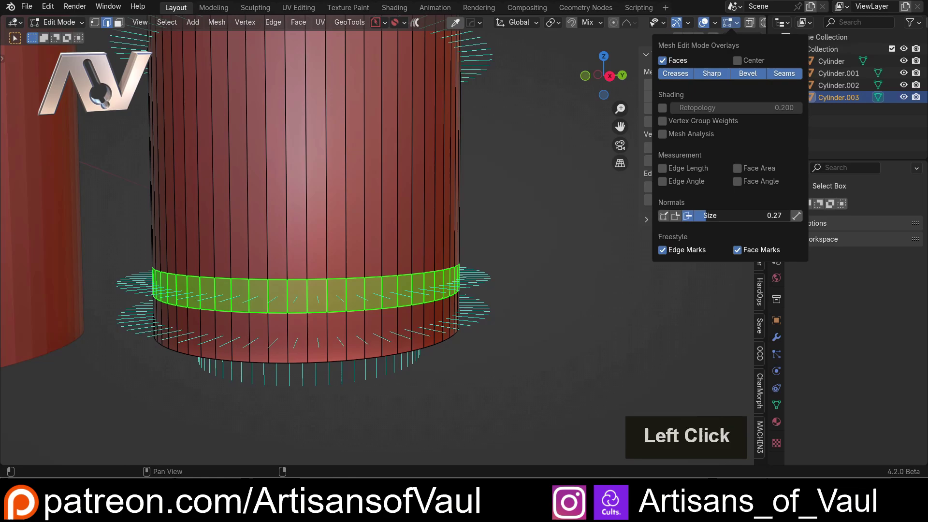
middle_click(469, 239)
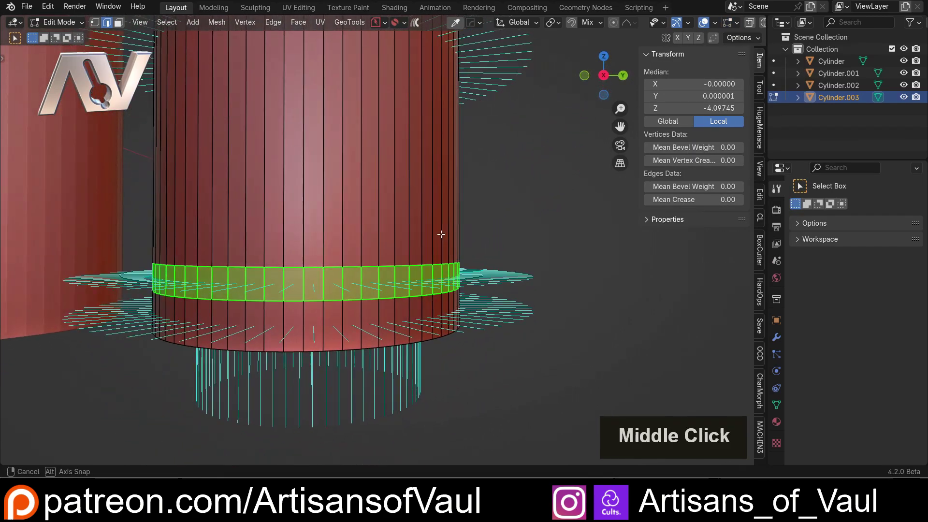
click(738, 28)
click(686, 219)
Step: Extrude the base band along normals with a negative value, cutting a groove above the rim
scroll(up, 3)
middle_click(310, 288)
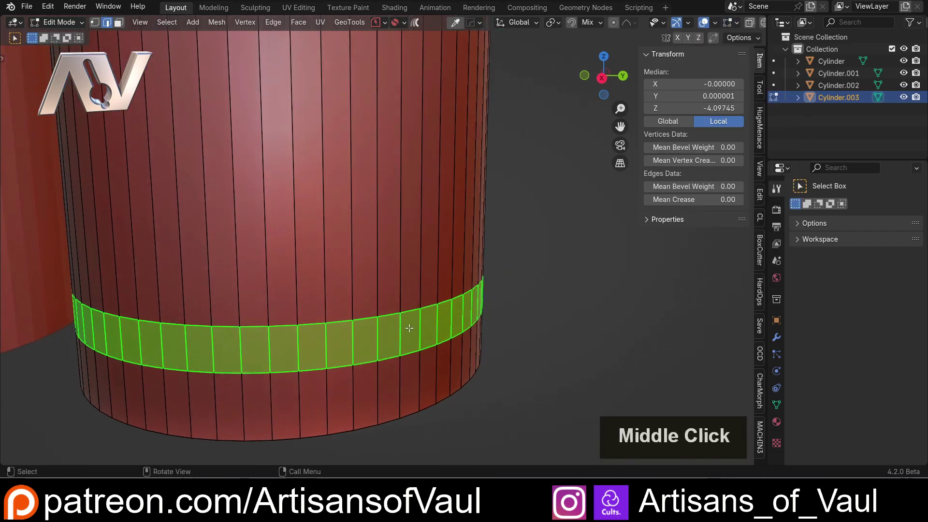
middle_click(422, 308)
middle_click(642, 241)
key(alt+e)
click(573, 256)
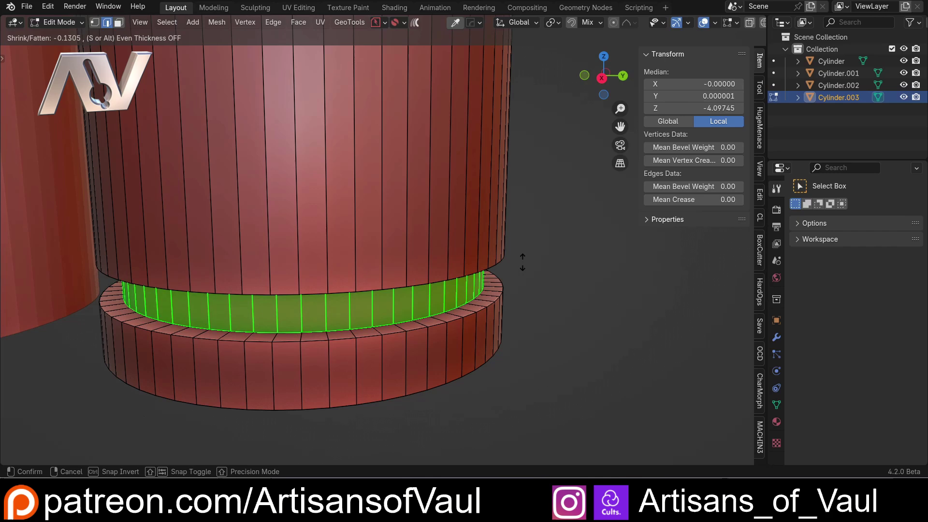
click(522, 264)
Step: Return to Object Mode and select the second rounded cartridge
scroll(down, 3)
key(Tab)
scroll(down, 3)
middle_click(301, 203)
click(334, 230)
middle_click(344, 246)
middle_click(371, 264)
scroll(up, 3)
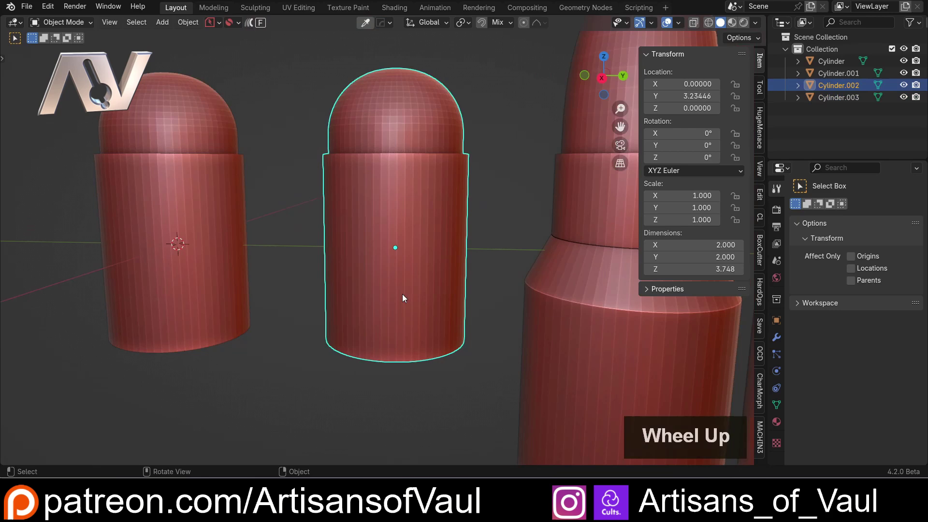
Step: Add an edge loop near the rounded cartridge's base and bevel it into a thin band
key(Tab)
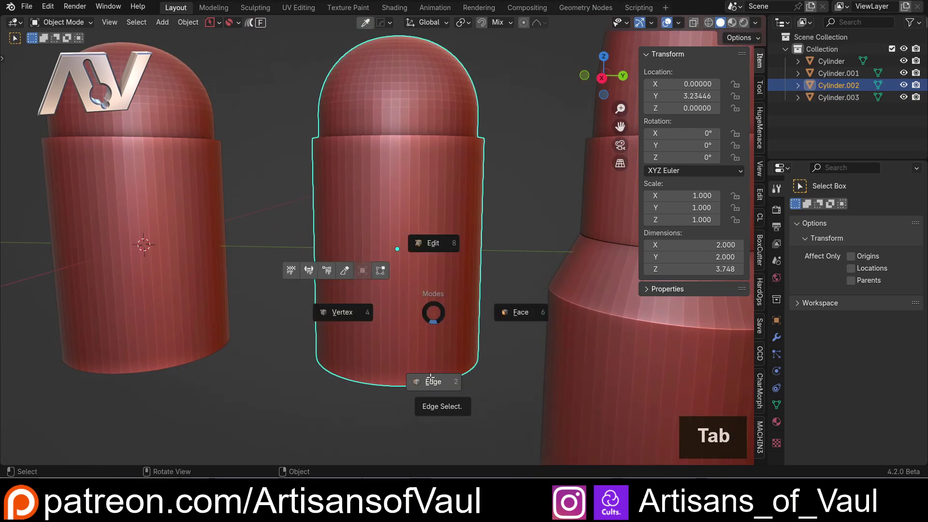
key(ctrl+r)
click(408, 208)
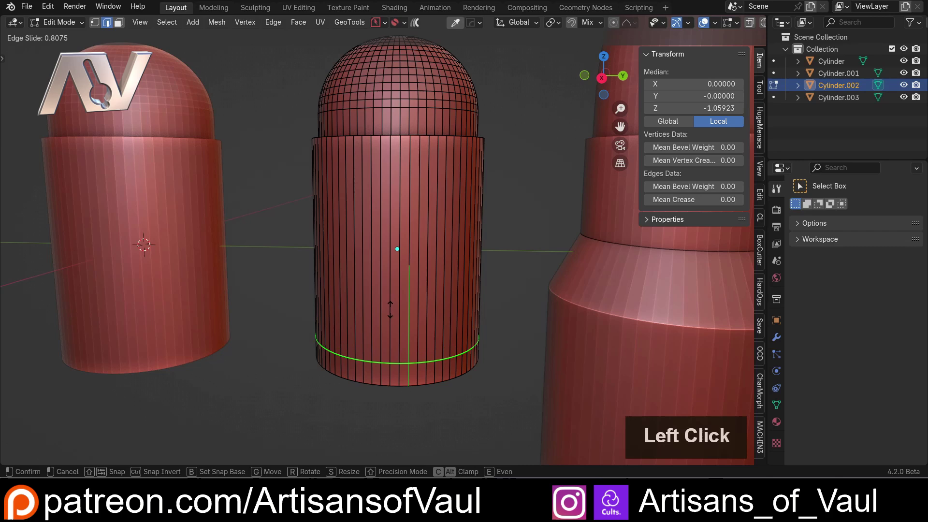
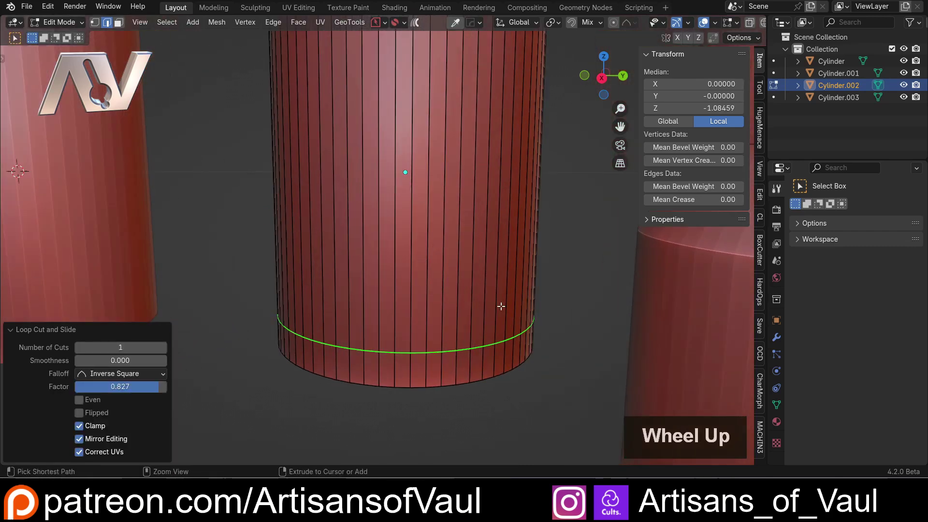
key(ctrl+b)
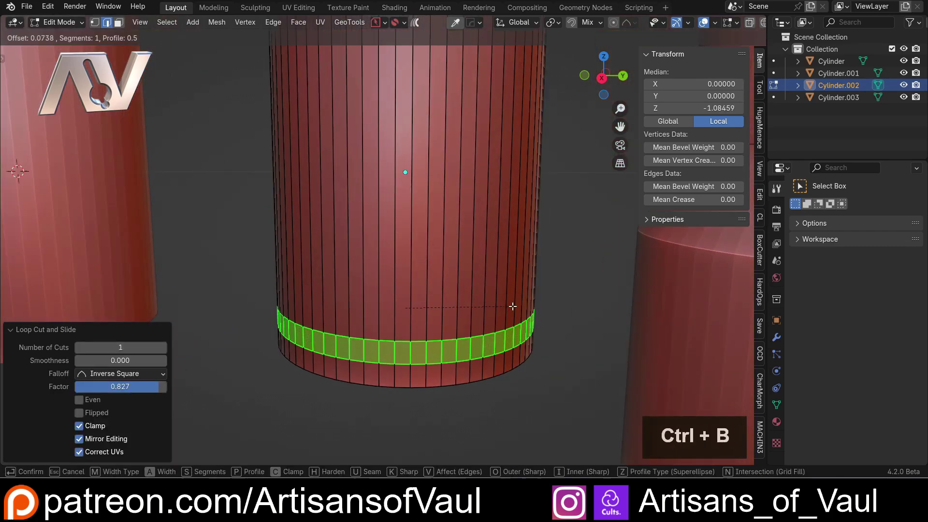
scroll(up, 3)
scroll(down, 3)
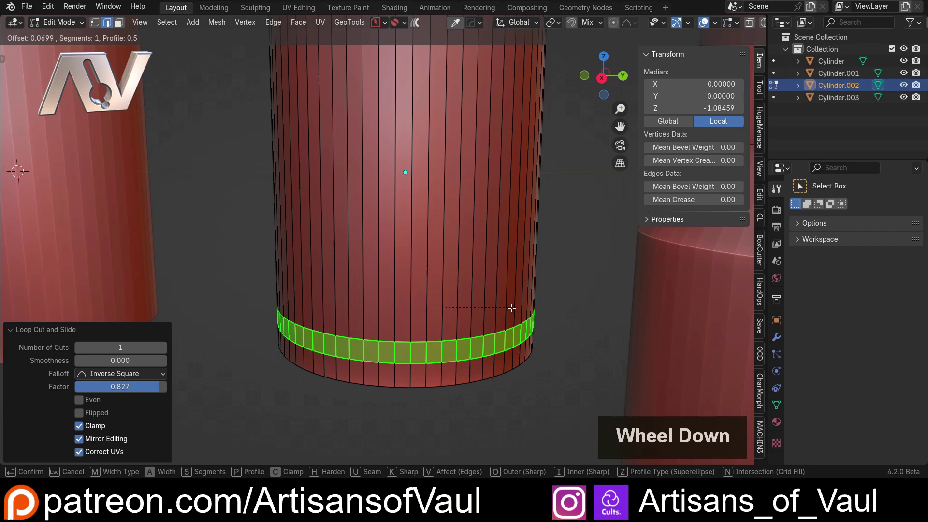
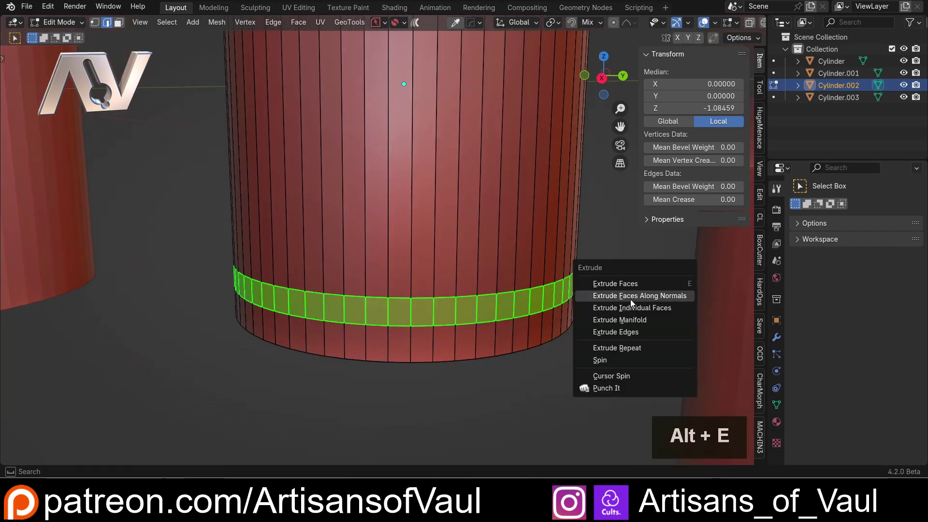
Step: Extrude the band inward along normals for the groove, then return to Object Mode
click(647, 300)
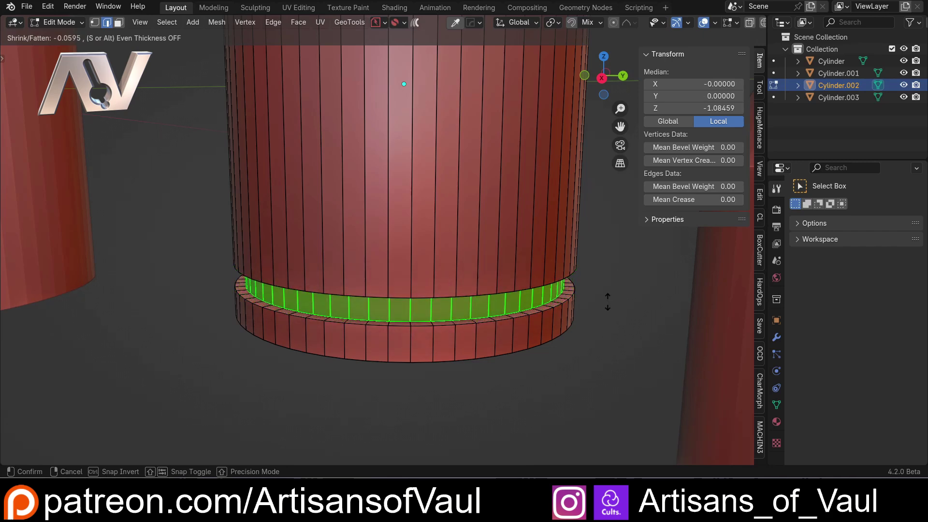
click(609, 301)
scroll(down, 3)
key(Tab)
scroll(down, 3)
middle_click(449, 299)
click(528, 293)
middle_click(446, 295)
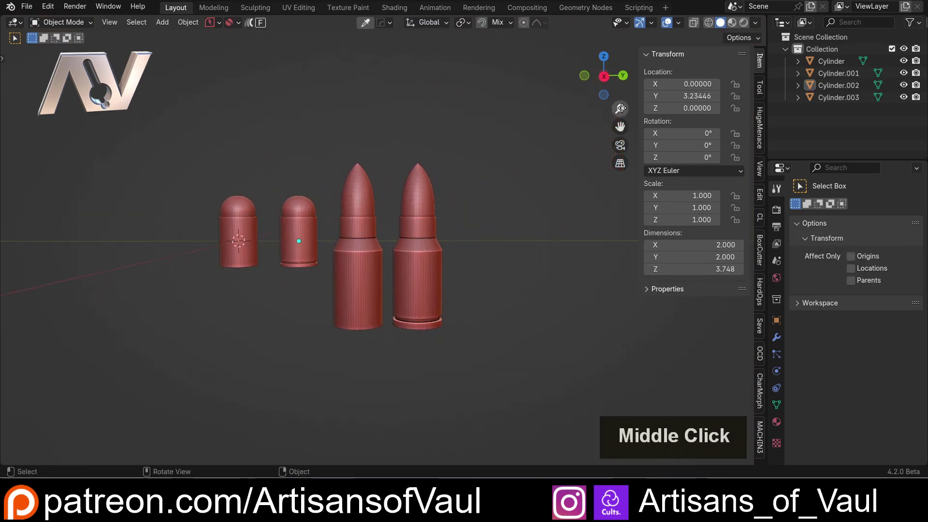
Step: In front view select both pointed cartridges, enter Edit Mode and select their upper geometry
click(610, 80)
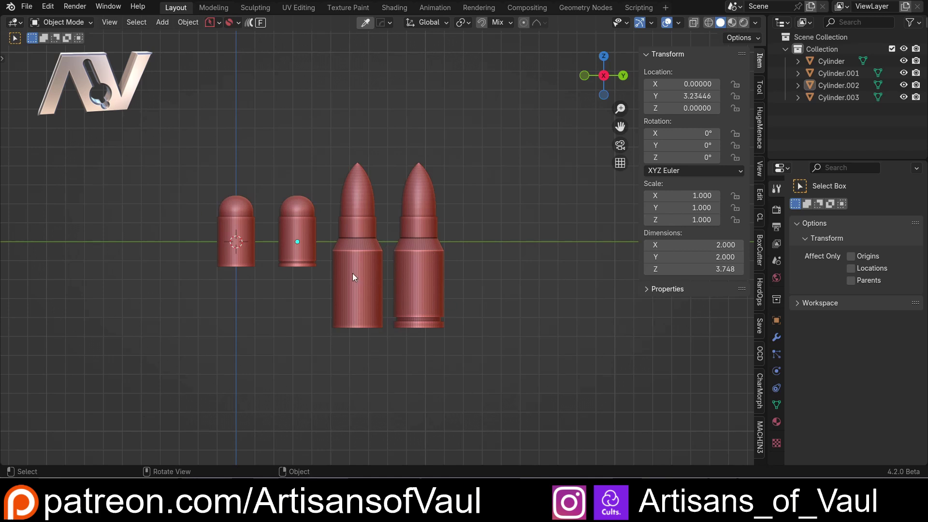
click(369, 266)
double_click(428, 260)
scroll(up, 3)
key(Tab)
key(shift+z)
click(300, 95)
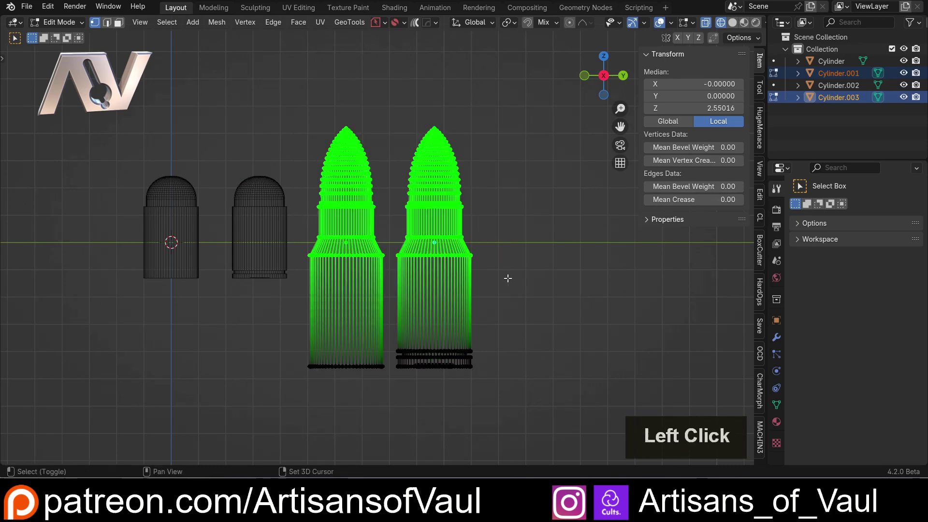
Step: Move the upper geometry up along Z to make both cartridges taller, then leave Edit Mode
key(shift+z)
key(g)
key(z)
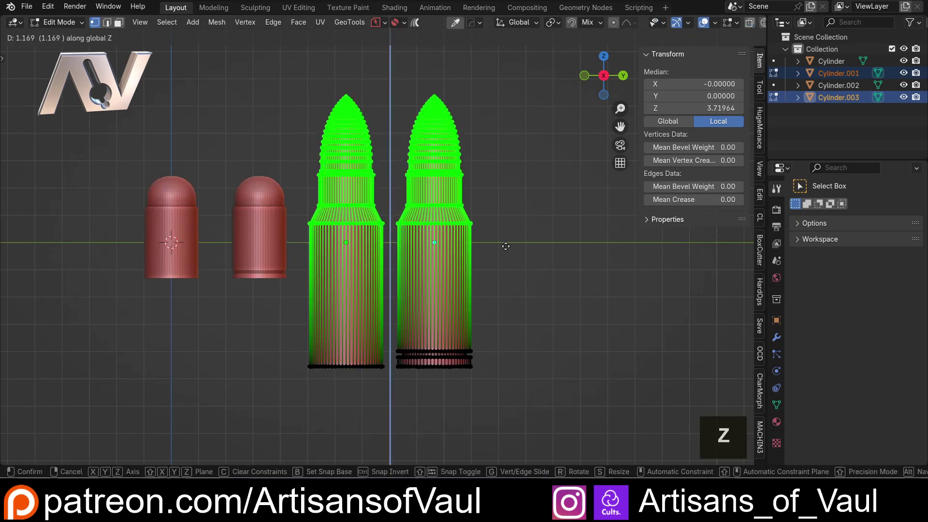
click(507, 239)
key(Tab)
click(538, 218)
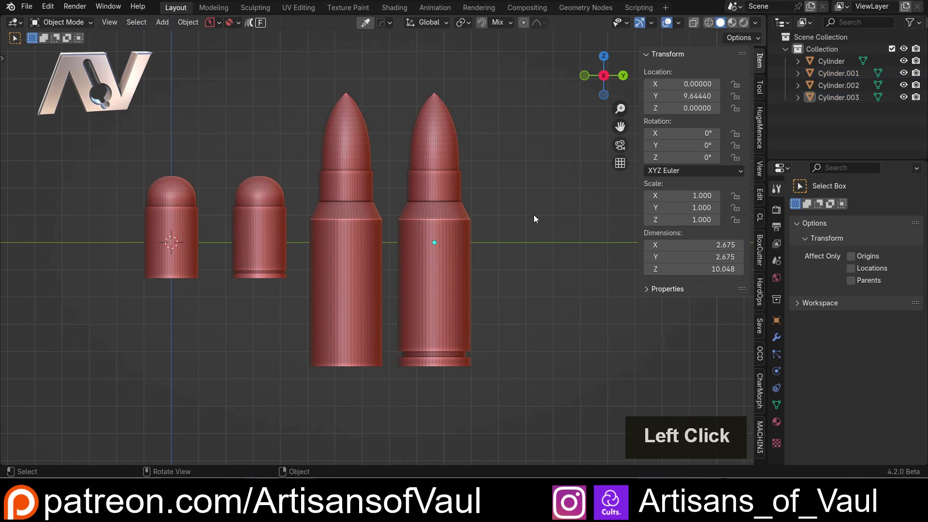